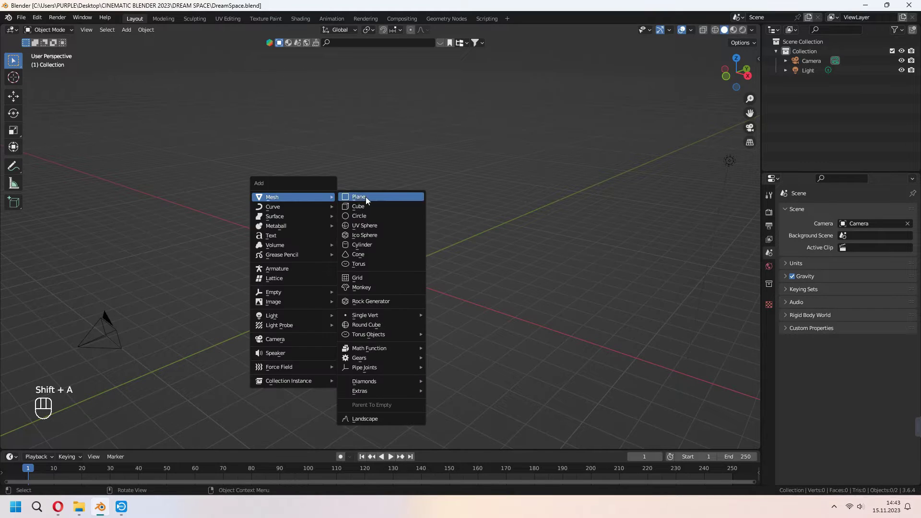
Add a plane, scale it and slide it along Y into position for the floor.
drag(448, 258, 460, 257)
click(460, 257)
key(s)
drag(512, 327, 480, 336)
key(KP_0)
key(g)
key(y)
Give the plane an Array modifier offset along Y (X 0, Y 1) with Count 11.
click(480, 362)
drag(849, 215, 764, 239)
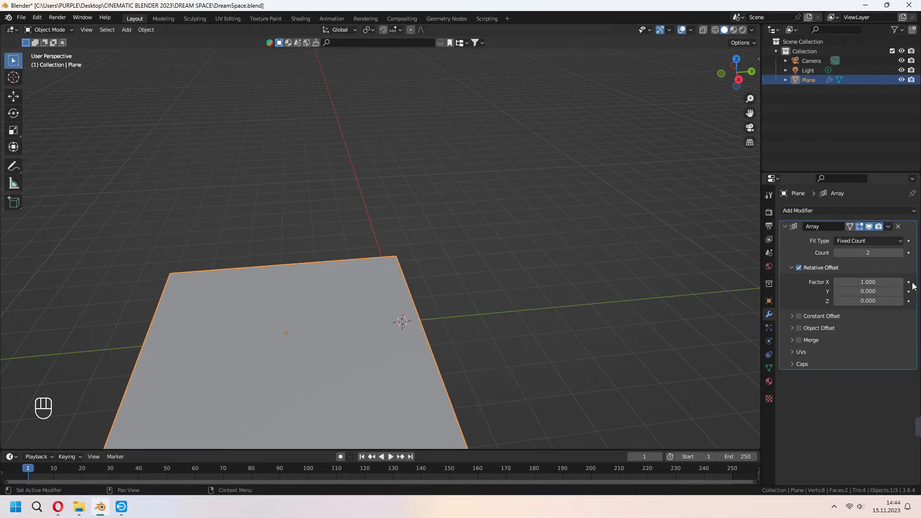
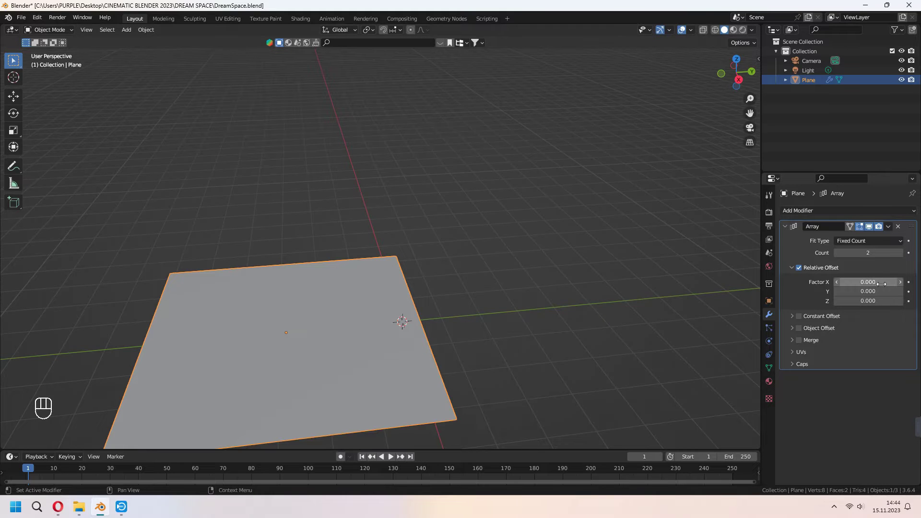
click(878, 289)
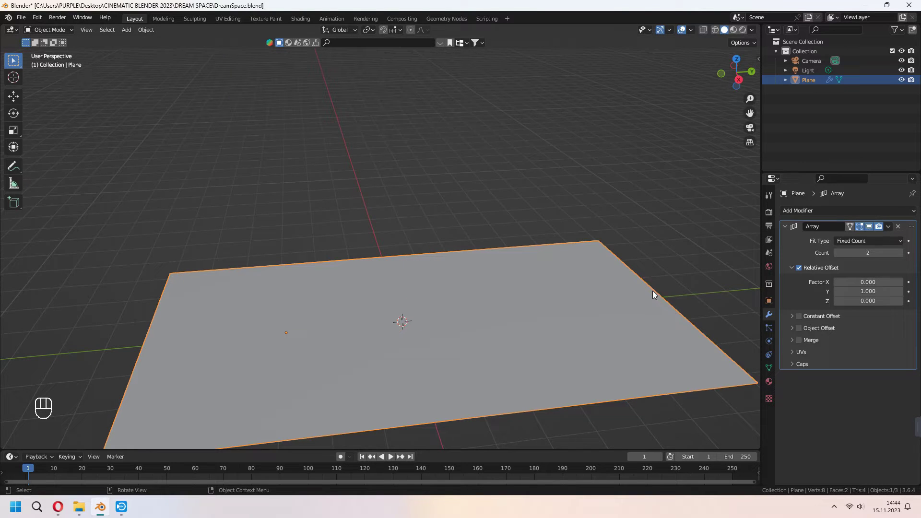
click(901, 256)
click(902, 256)
click(902, 256)
click(902, 256)
double_click(902, 256)
Save, then in Edit Mode extrude the strip's edges up along Z and across X into walls and a ceiling.
drag(523, 246, 308, 318)
key(ctrl+s)
click(466, 334)
key(Tab)
click(503, 352)
key(2)
drag(493, 359, 558, 362)
click(569, 351)
click(252, 323)
key(e)
key(z)
key(ctrl+y)
key(e)
key(x)
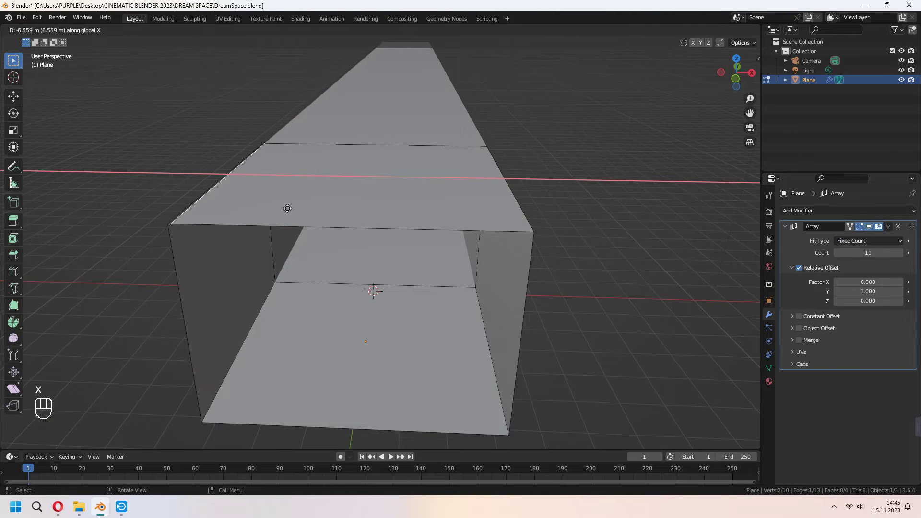
Select the wall's top edge loops and merge and move them to close the tunnel's roof corners.
double_click(288, 206)
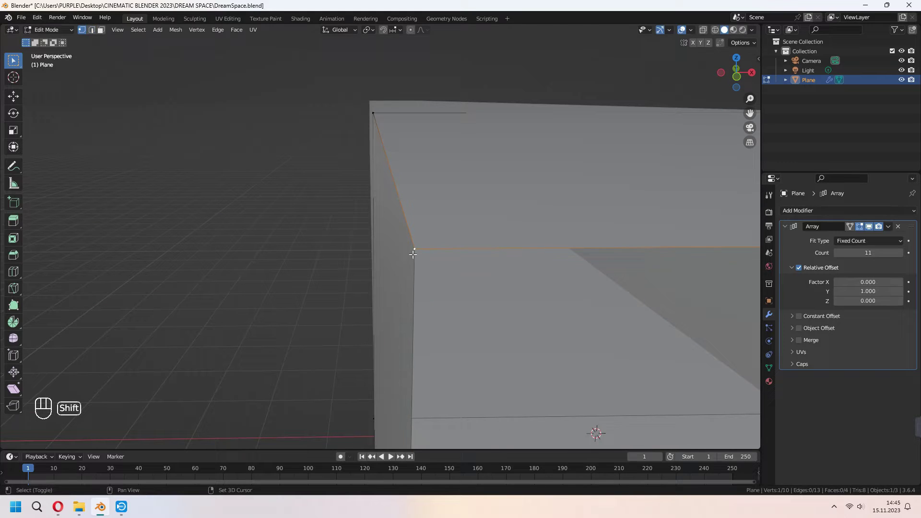
key(m)
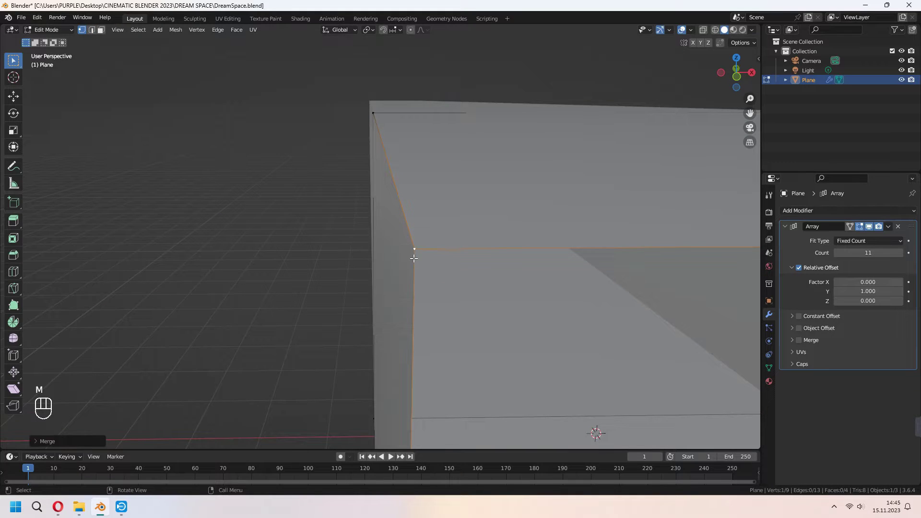
key(g)
drag(393, 234, 508, 250)
drag(299, 126, 332, 150)
click(704, 33)
click(324, 139)
click(335, 149)
key(m)
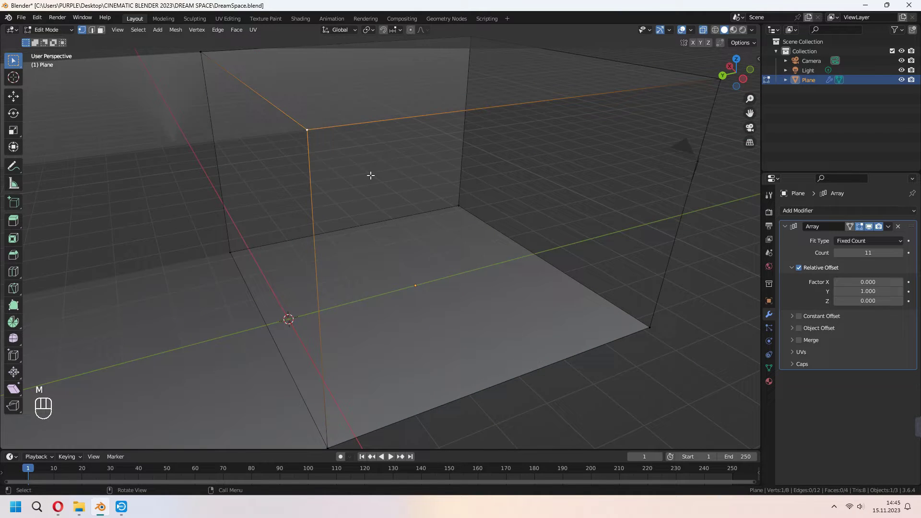
key(g)
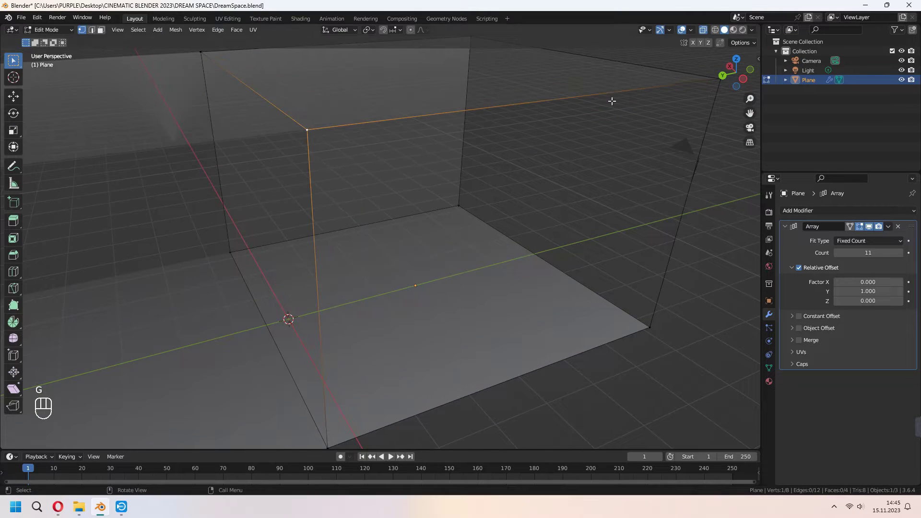
click(705, 34)
click(597, 296)
Adjust the ceiling height along Z, extend the array to 16 copies and start a loop cut on the first wall.
key(Tab)
key(KP_0)
key(Tab)
key(3)
key(g)
key(z)
drag(489, 135, 552, 250)
key(Tab)
key(e)
drag(556, 259, 498, 273)
key(Tab)
click(306, 270)
key(ctrl+r)
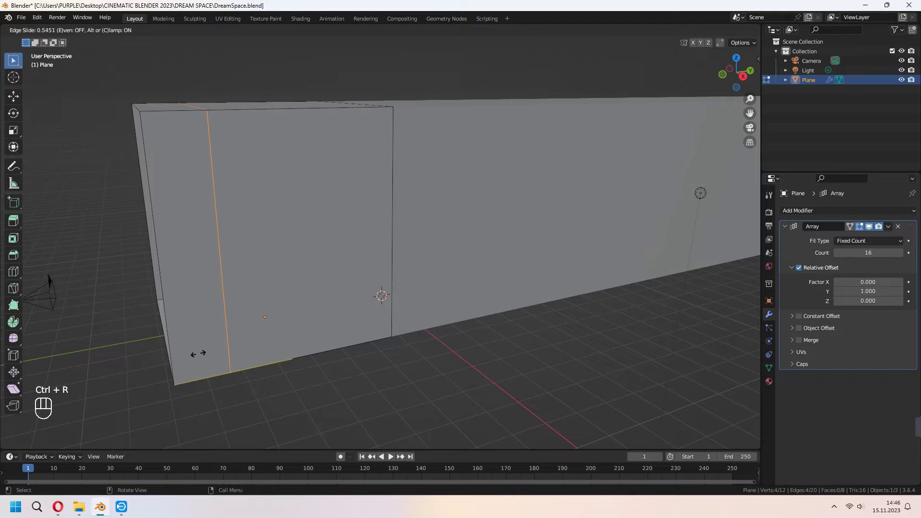
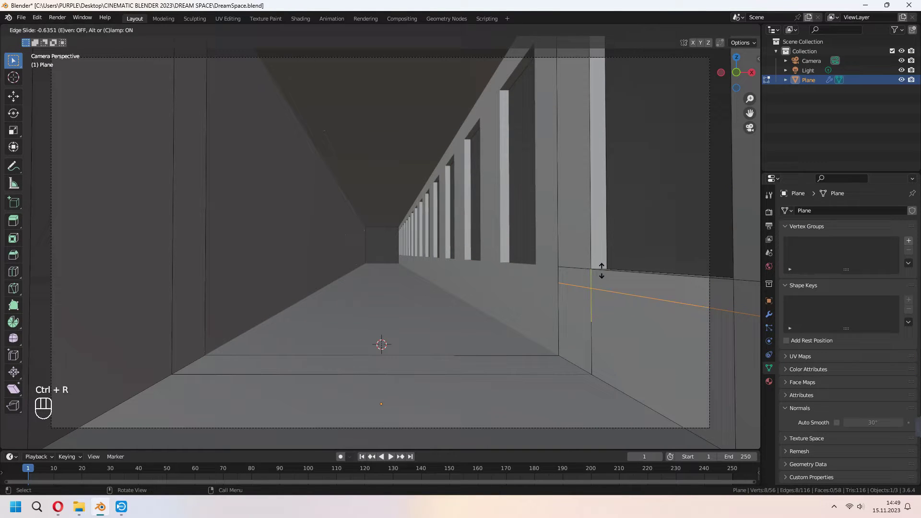
Cut a thin strip beneath the windows, extrude it out along X as a ledge and resize its height along Z.
key(ctrl+r)
click(588, 283)
key(3)
click(591, 290)
key(e)
key(x)
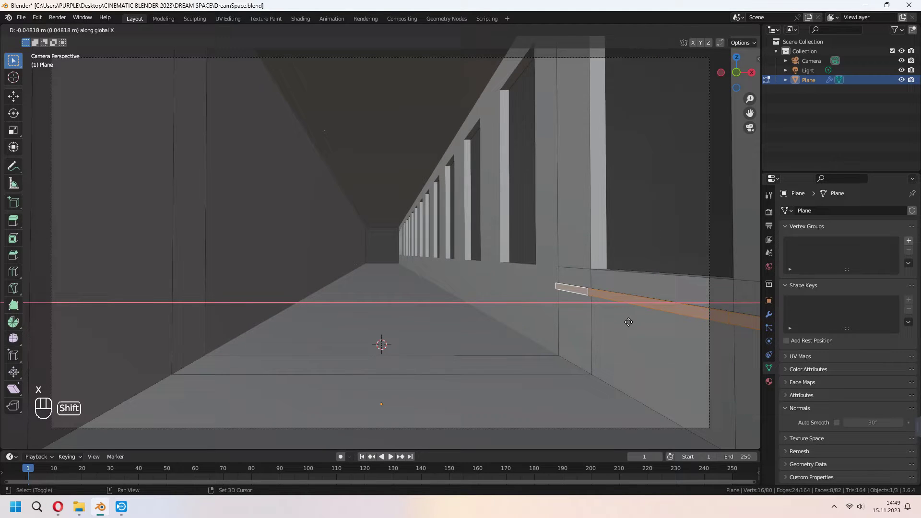
click(623, 321)
key(s)
key(z)
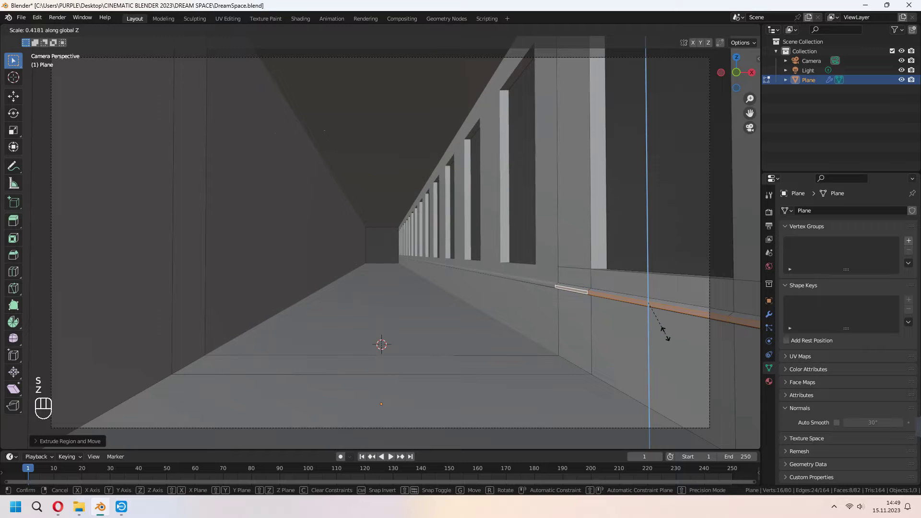
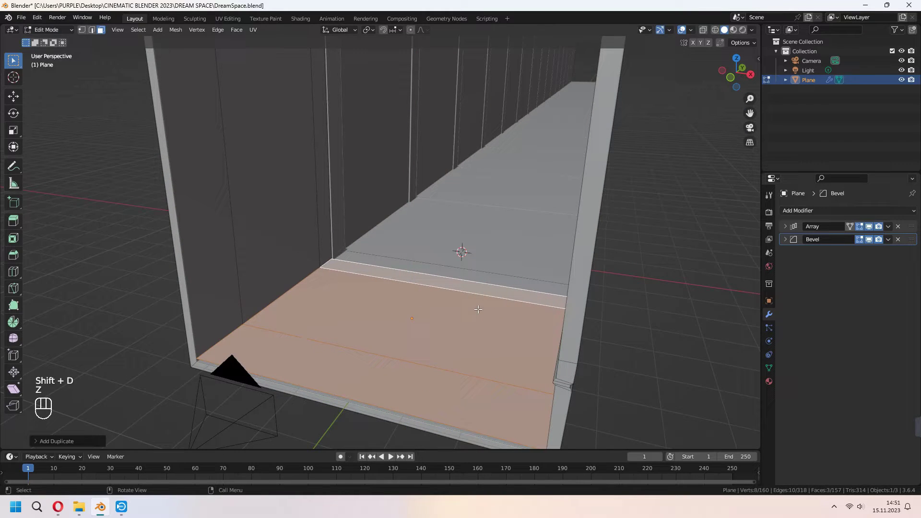
Select the floor faces and separate them as their own object with P > Selection.
key(p)
key(Tab)
click(441, 348)
key(Tab)
key(2)
click(441, 286)
key(x)
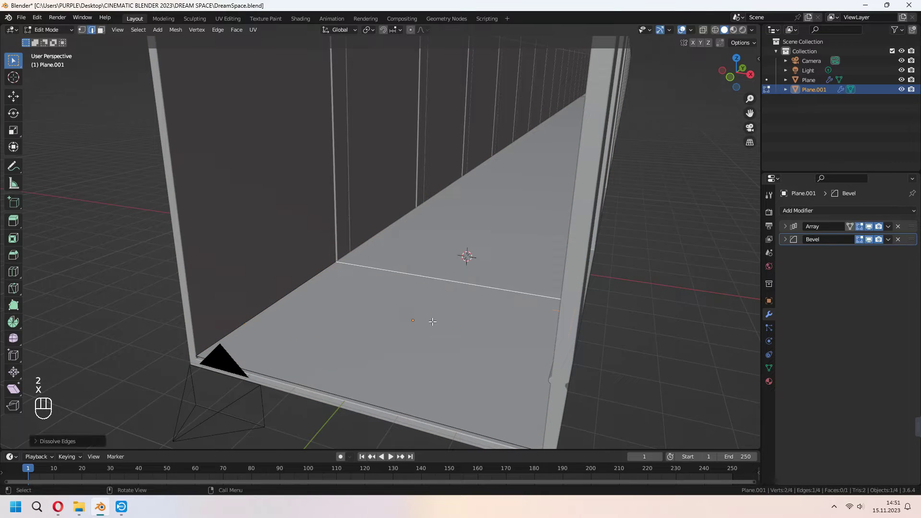
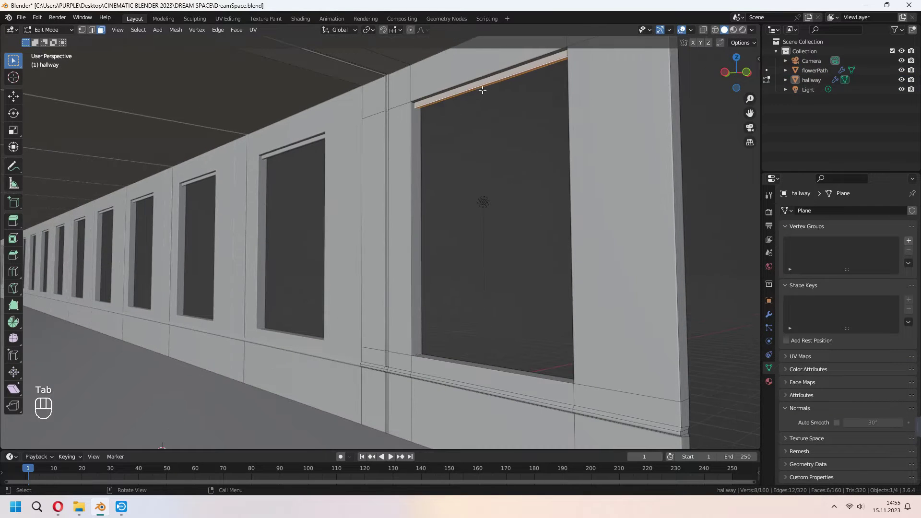
Move the window sill edge vertically along Z to its new height.
key(shift+d)
key(z)
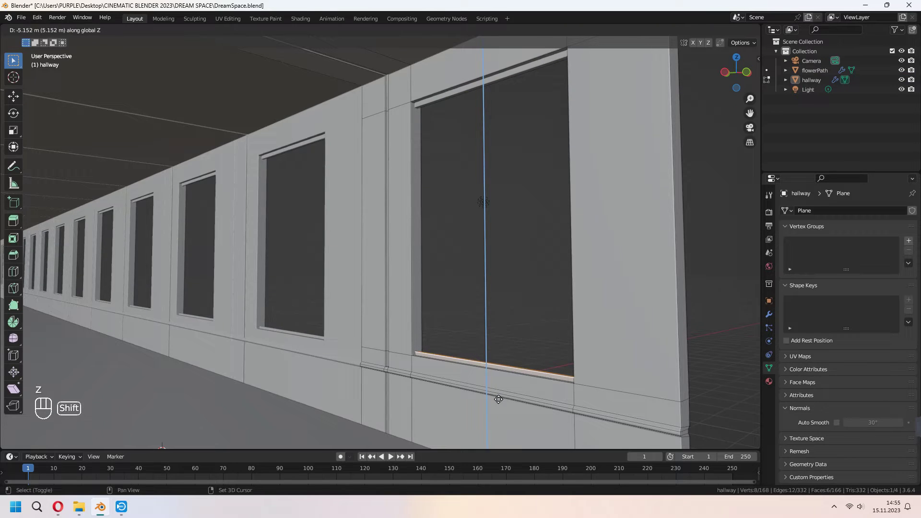
click(499, 393)
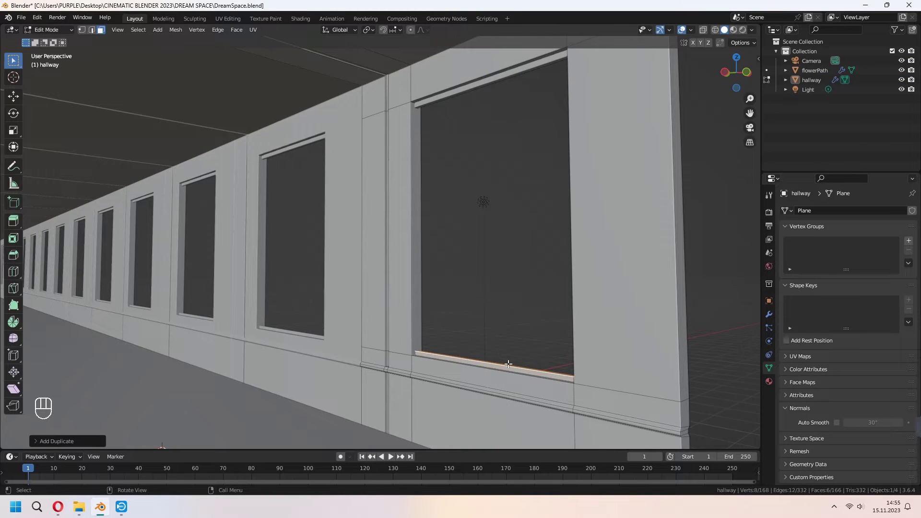
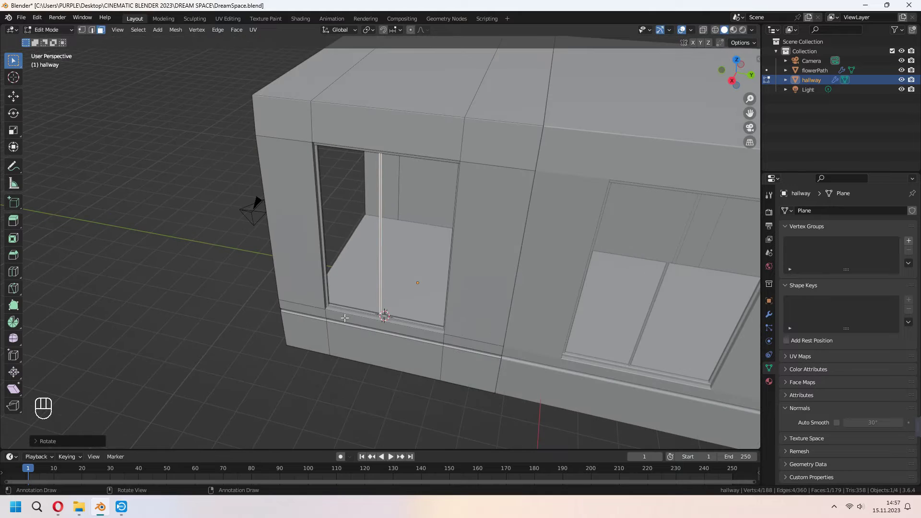
Stretch a duplicated window face along Y across the whole row as the glass pane.
key(s)
key(y)
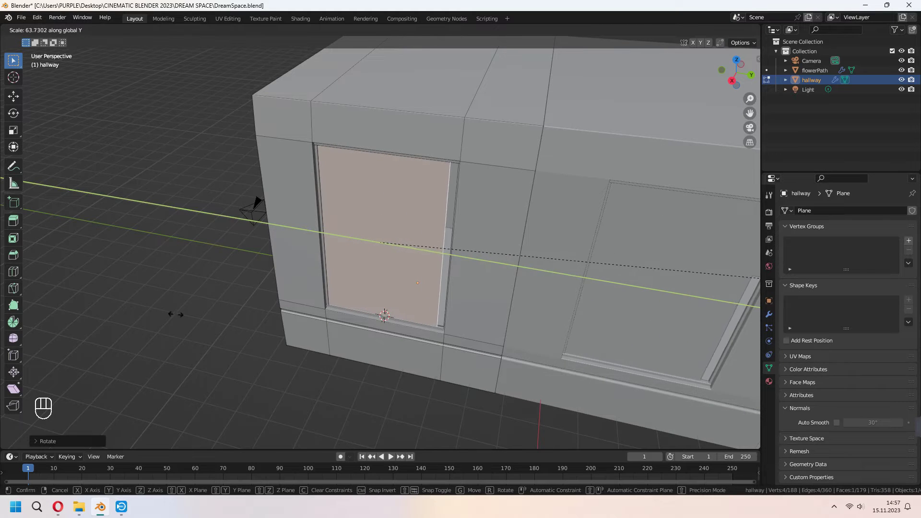
key(KP_0)
key(g)
drag(737, 32, 416, 129)
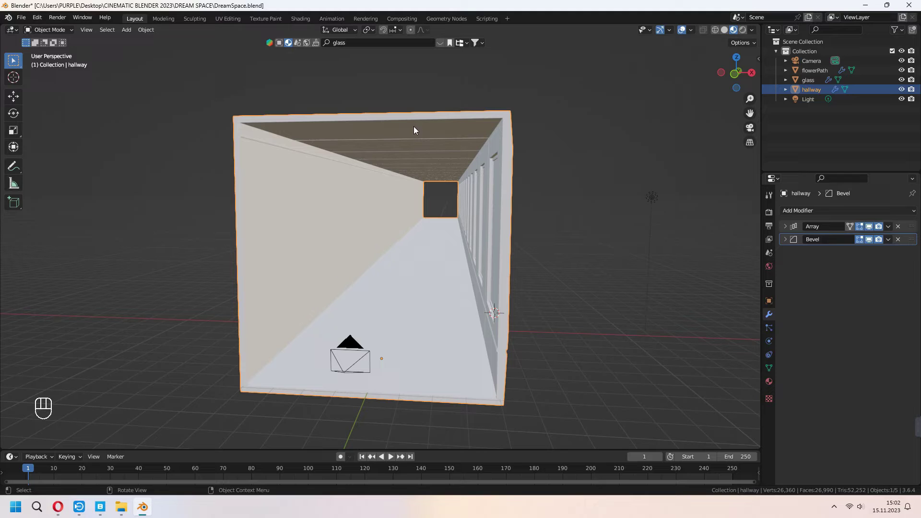
Rename the hallway's Material.001 to 'plaster' in Material Properties.
click(772, 384)
click(845, 255)
key(p)
key(l)
key(a)
key(s)
key(t)
key(e)
key(r)
key(Return)
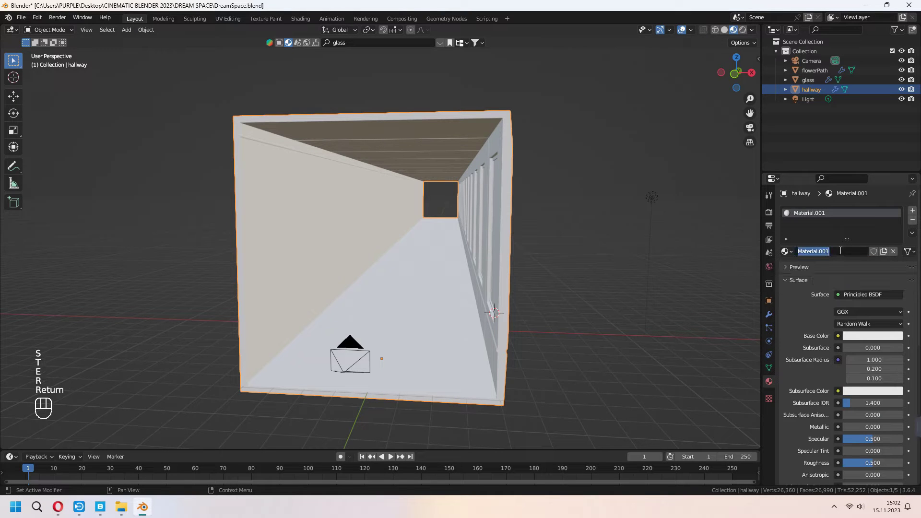
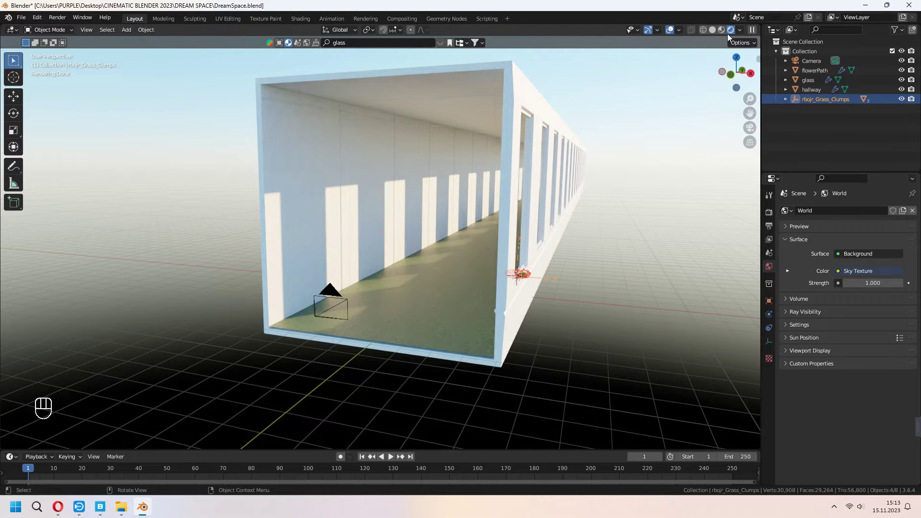
Move the imported grass clumps along X and put them in a new collection named grass.
click(582, 317)
key(g)
key(x)
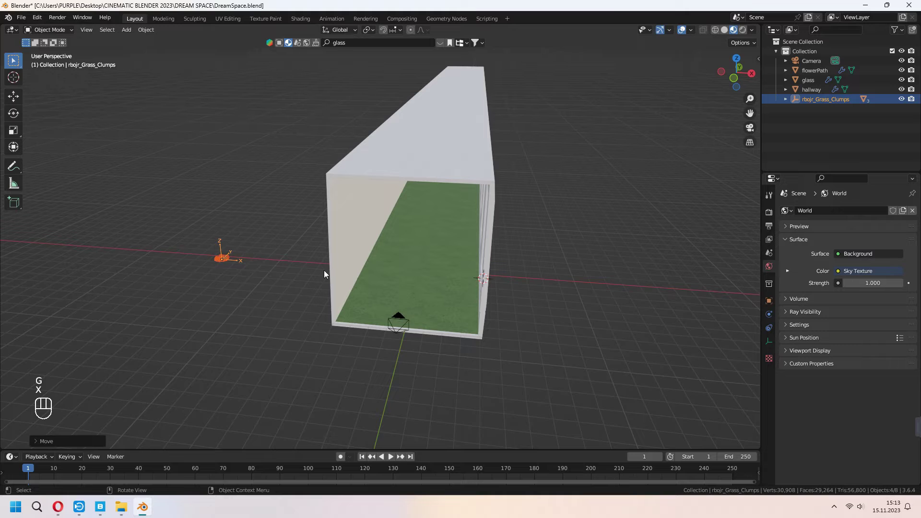
key(m)
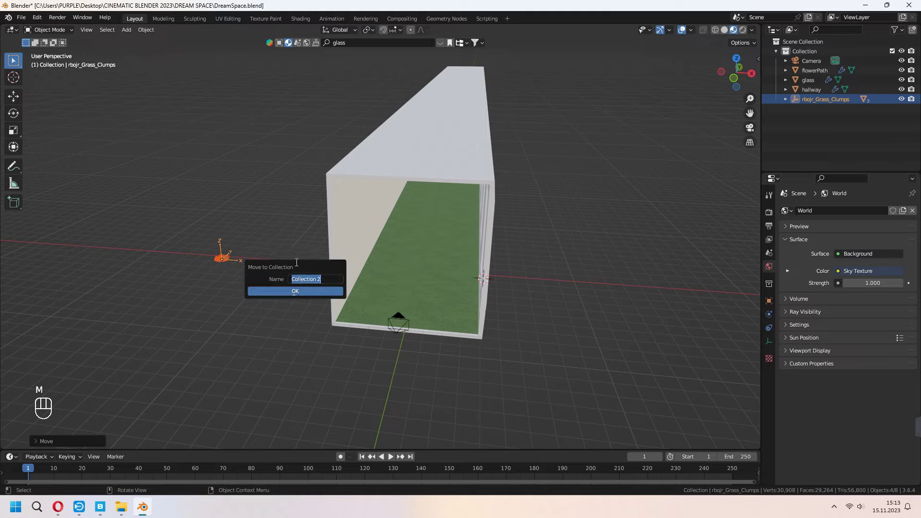
key(s)
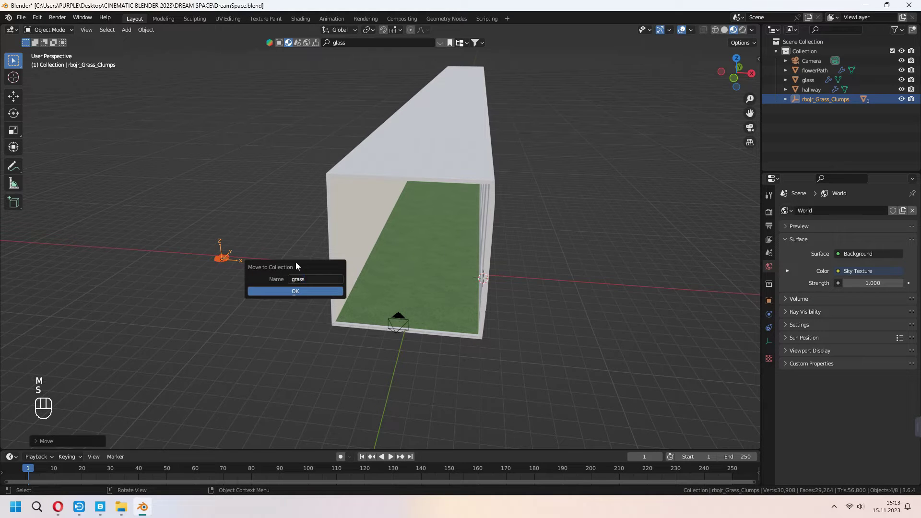
key(KP_Decimal)
click(396, 268)
Clear the clumps' parenting and select their empty parent object.
key(ctrl+alt+z)
key(alt+p)
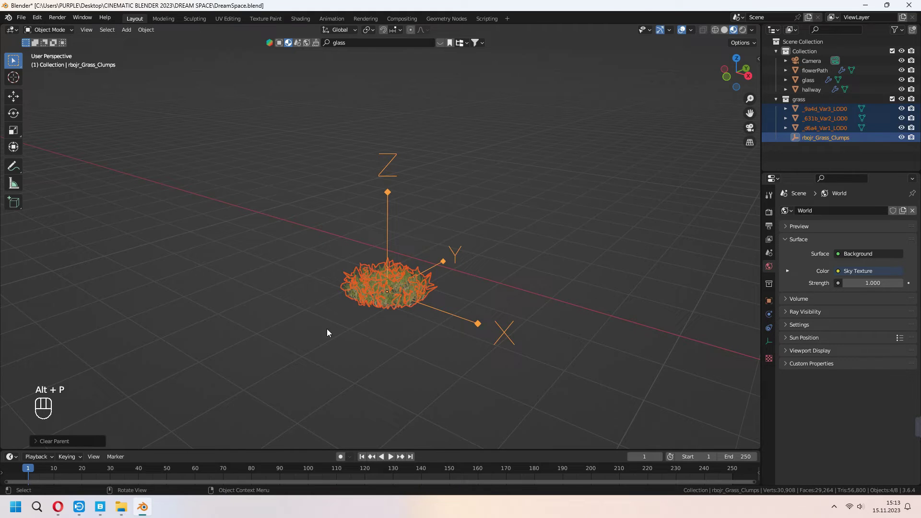
click(403, 178)
Delete the grass empty parent and switch to top view.
key(Delete)
key(KP_7)
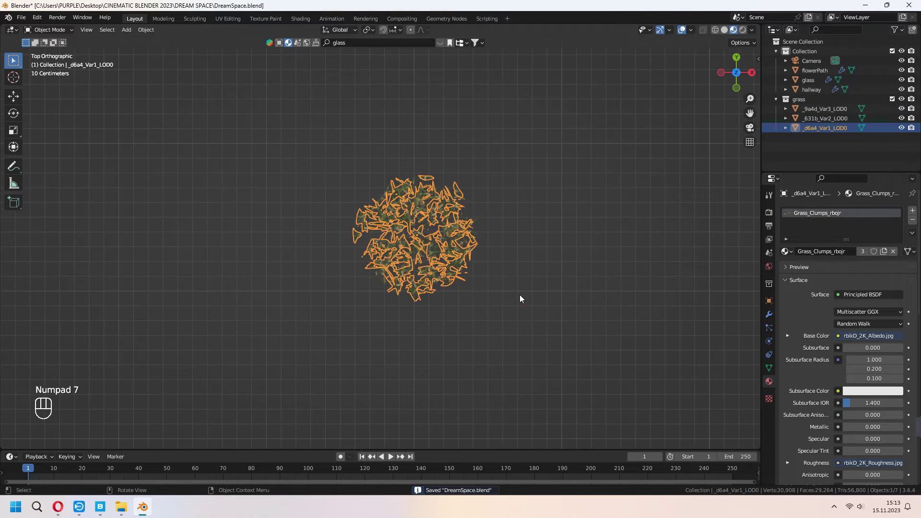
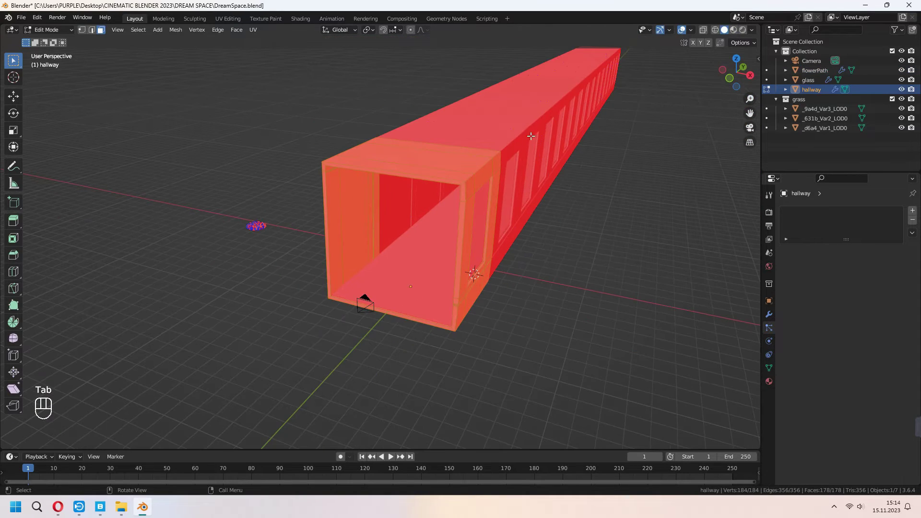
Show Face Orientation, select all hallway geometry and recalculate its normals outward with Shift+N.
key(a)
click(488, 184)
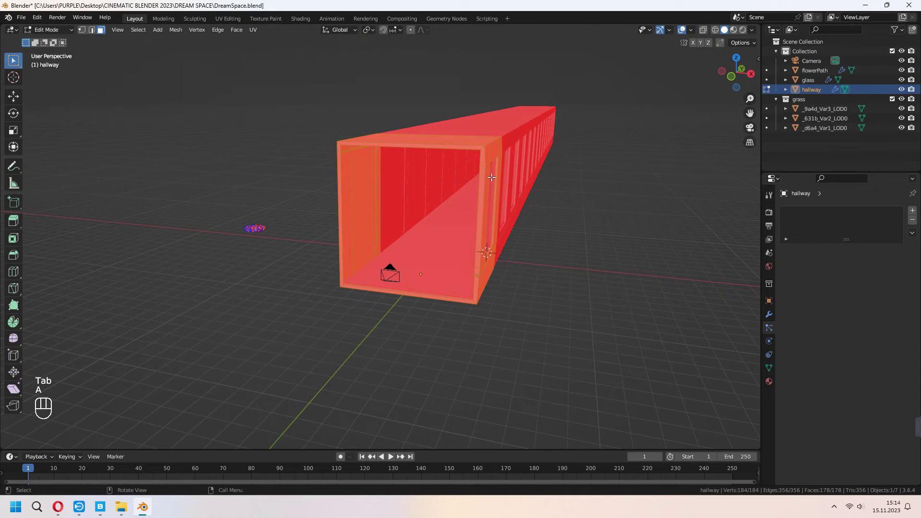
key(shift+n)
click(485, 194)
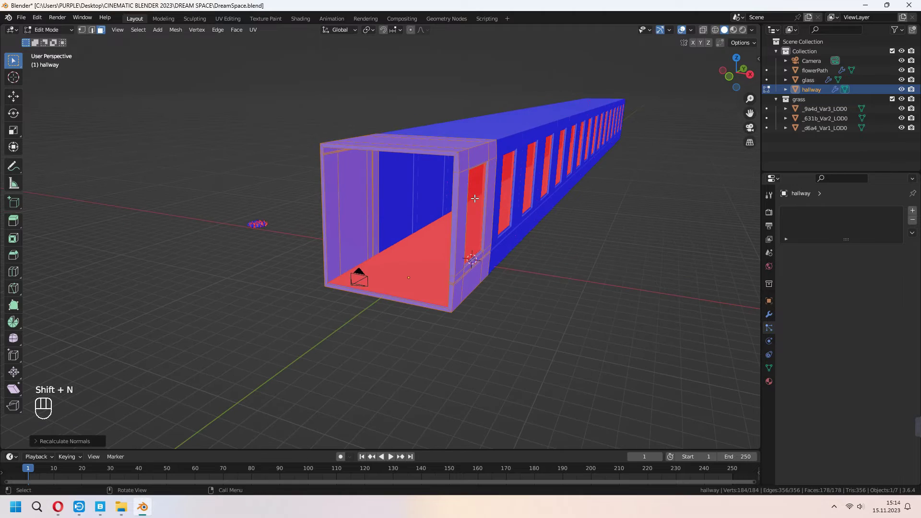
key(Tab)
click(432, 258)
key(Tab)
key(a)
key(Tab)
key(Tab)
key(a)
key(shift+n)
Return to Object Mode, frame the hallway in the viewport and select the flowerPath floor.
click(38, 445)
click(93, 442)
click(35, 425)
drag(694, 31, 579, 259)
drag(568, 262, 541, 259)
click(466, 301)
click(552, 323)
Save the file and give the flowerPath floor a hair particle system.
key(ctrl+s)
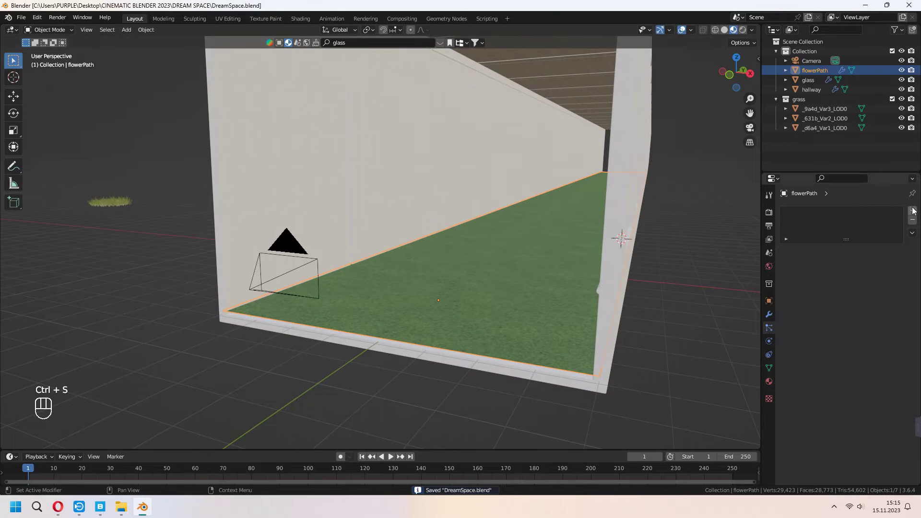
drag(884, 266, 856, 279)
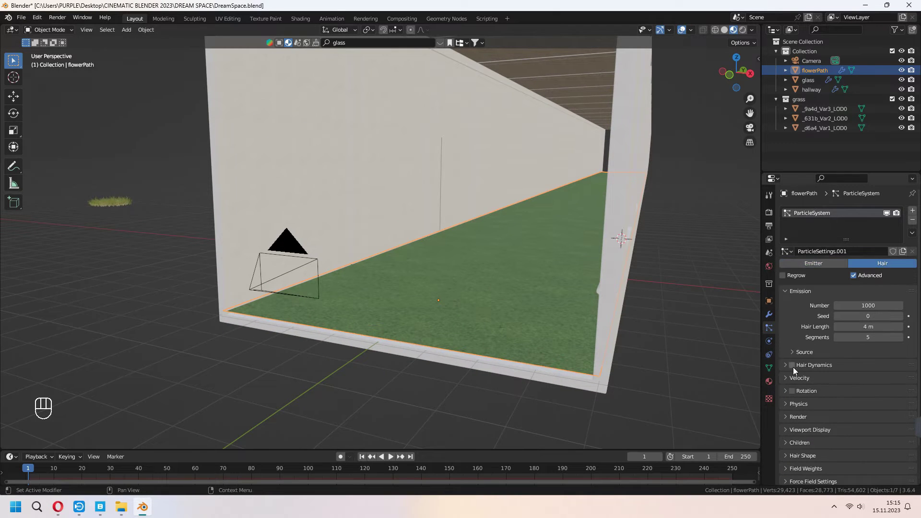
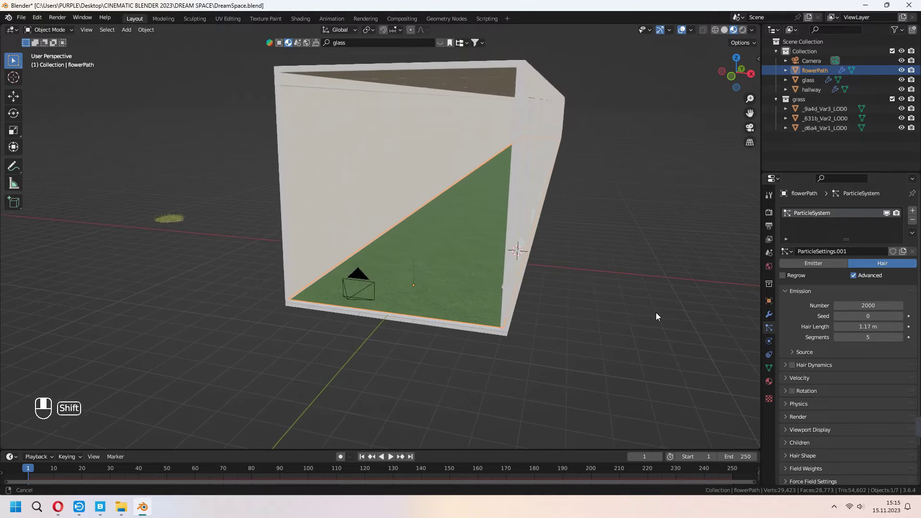
click(659, 315)
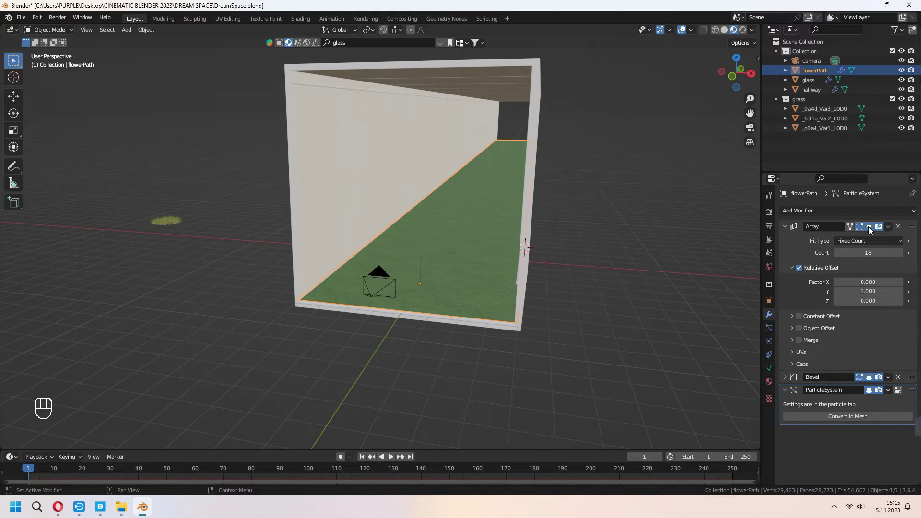
Apply the floor's Array and Bevel modifiers so grass strands cover the full path.
drag(891, 229, 872, 240)
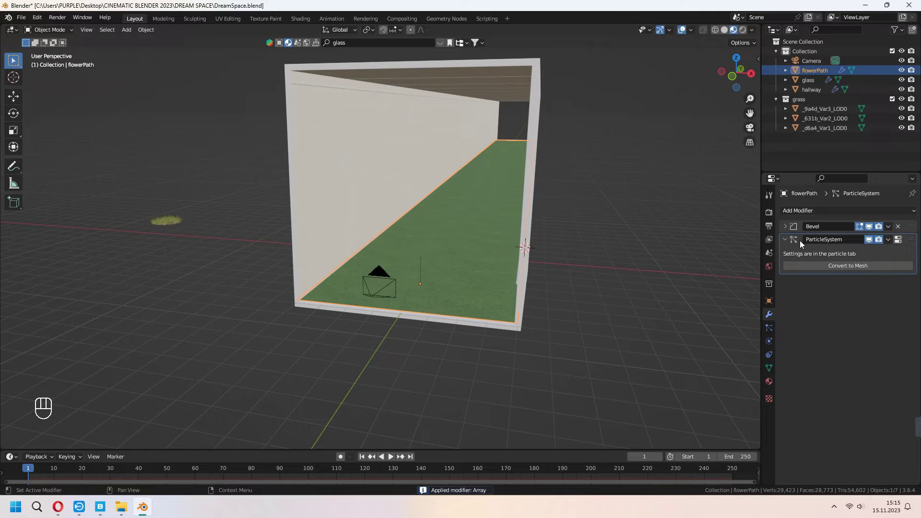
click(786, 226)
drag(889, 230, 868, 240)
middle_click(593, 269)
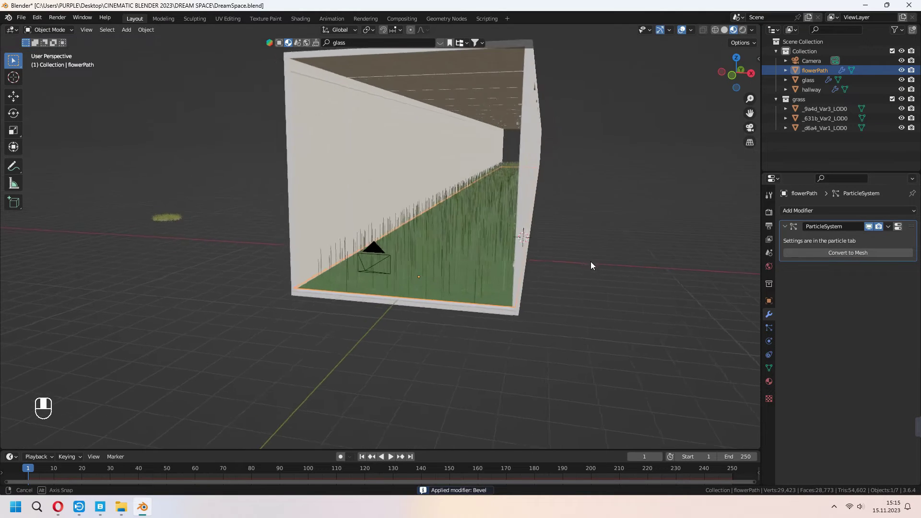
Enable Rotation on the flowerPath particle system after framing the hallway floor.
middle_click(573, 262)
middle_click(576, 302)
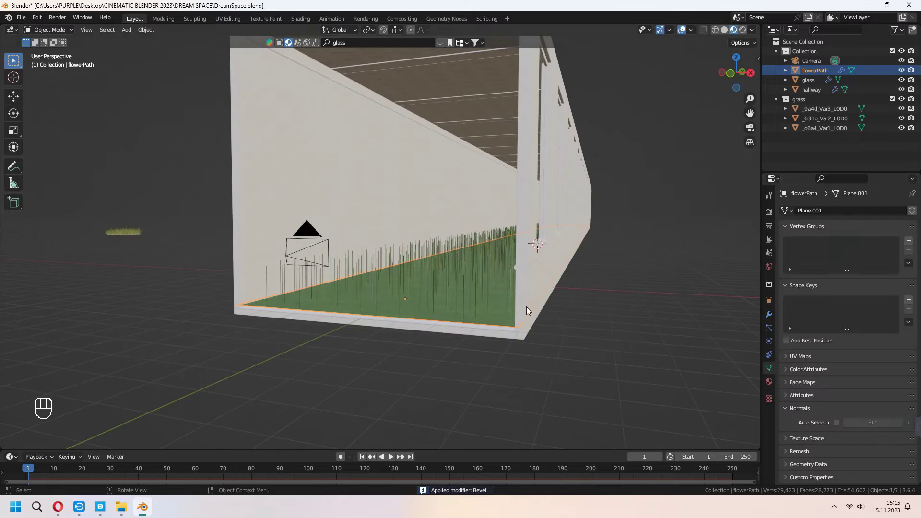
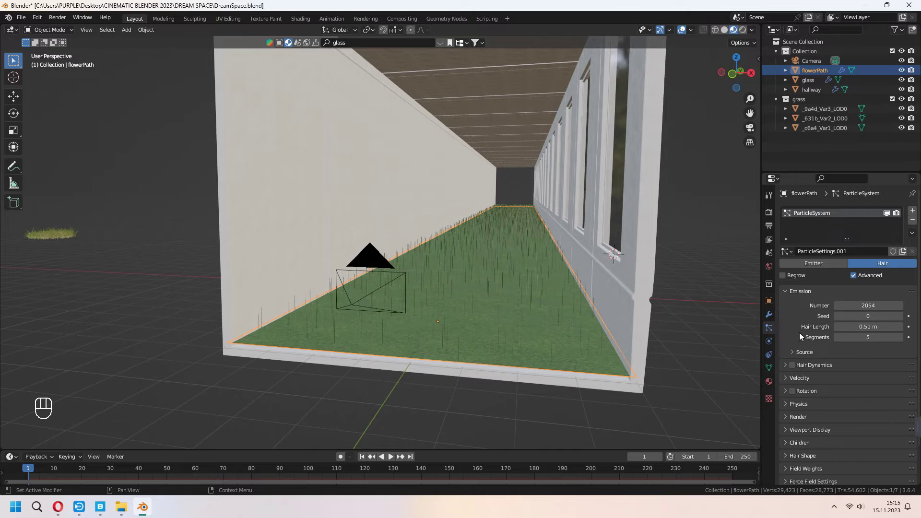
middle_click(536, 355)
click(794, 396)
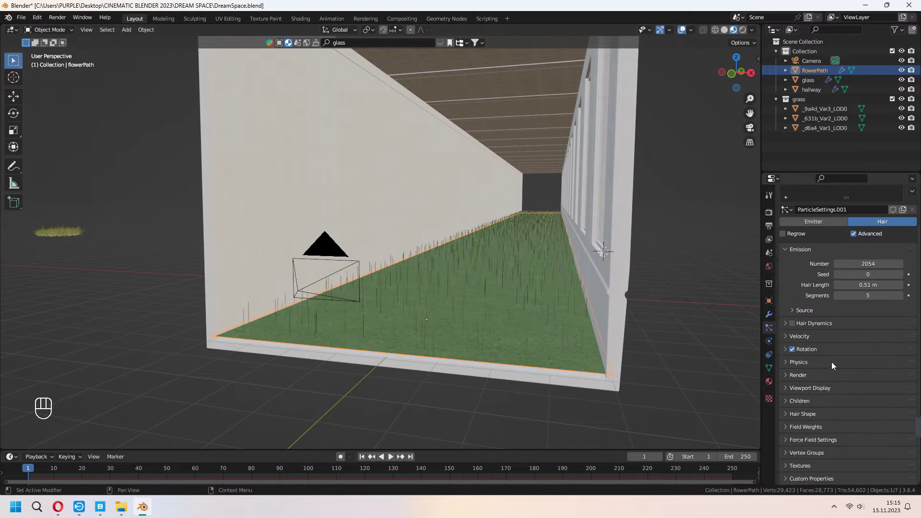
click(786, 352)
click(786, 352)
Render the particles as instances of the grass collection with raised number, scale and scale randomness.
click(786, 381)
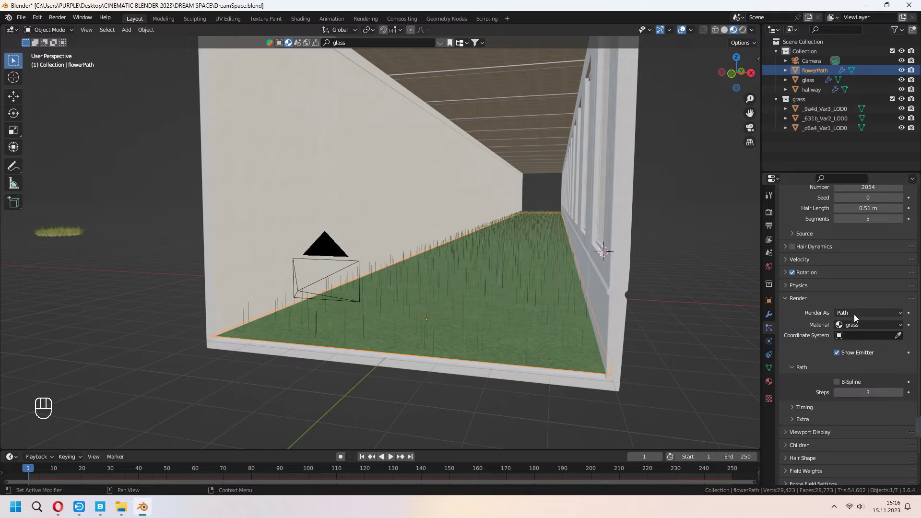
drag(857, 313, 849, 359)
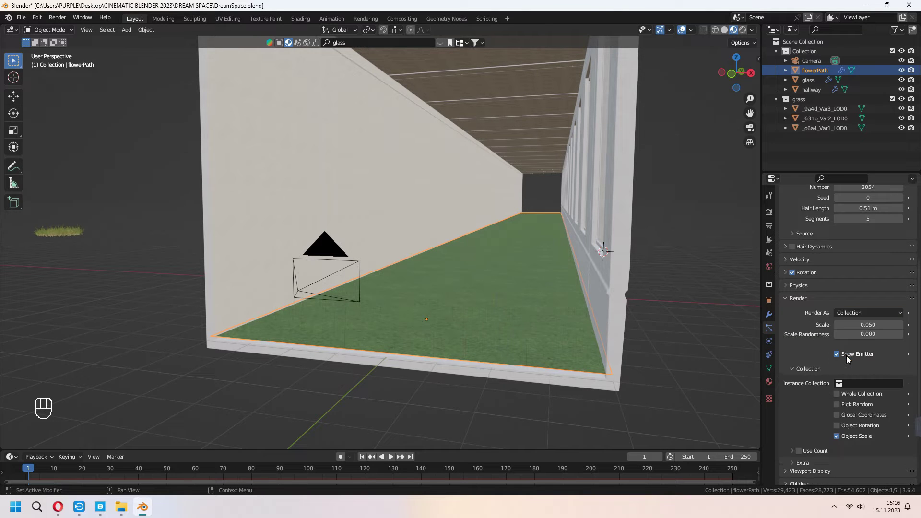
click(859, 384)
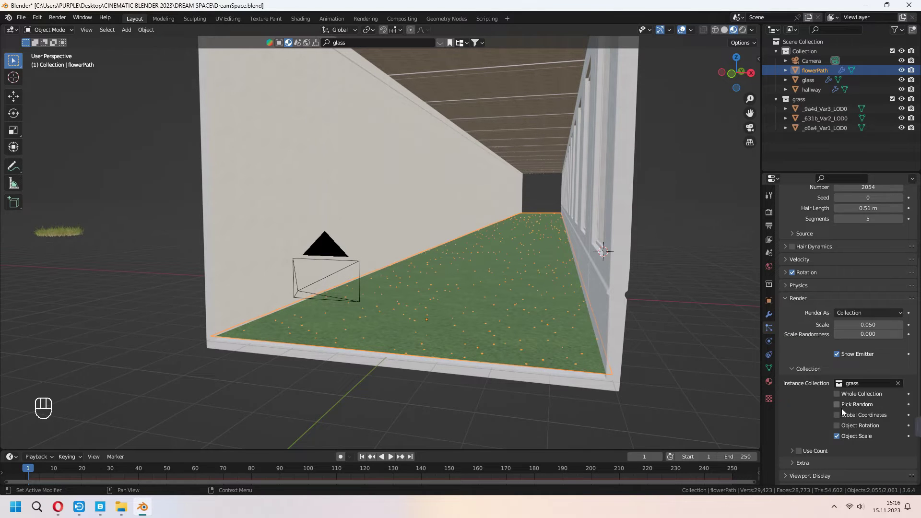
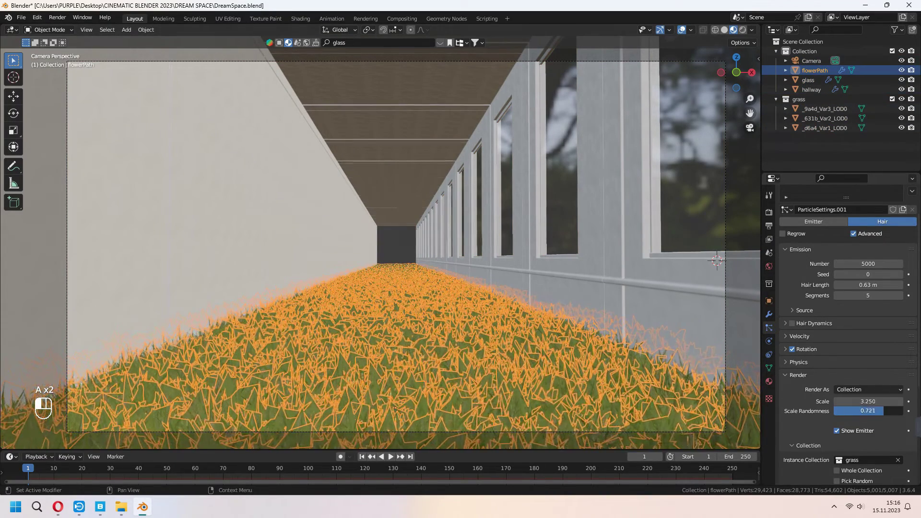
Save the scene and switch to Quixel Bridge to export the Field Poppy plant to Blender.
key(a)
key(a)
key(ctrl+s)
drag(482, 342, 509, 334)
click(507, 336)
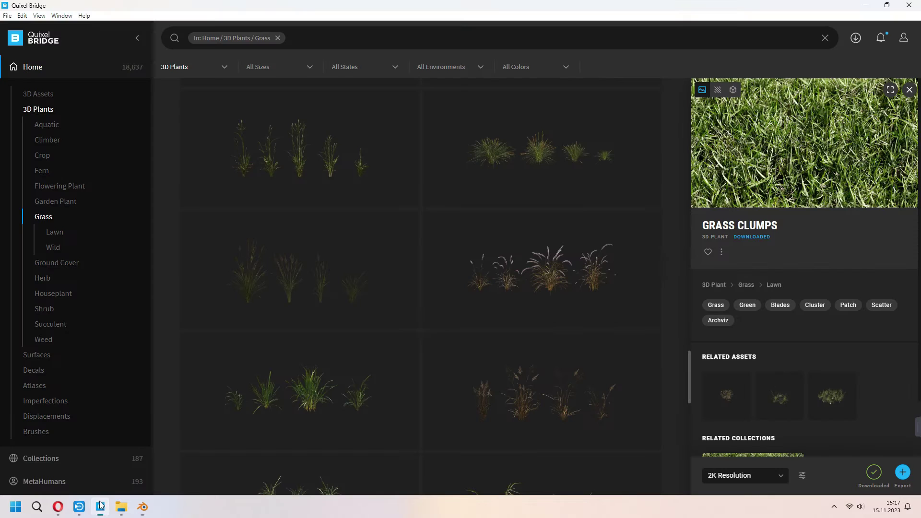
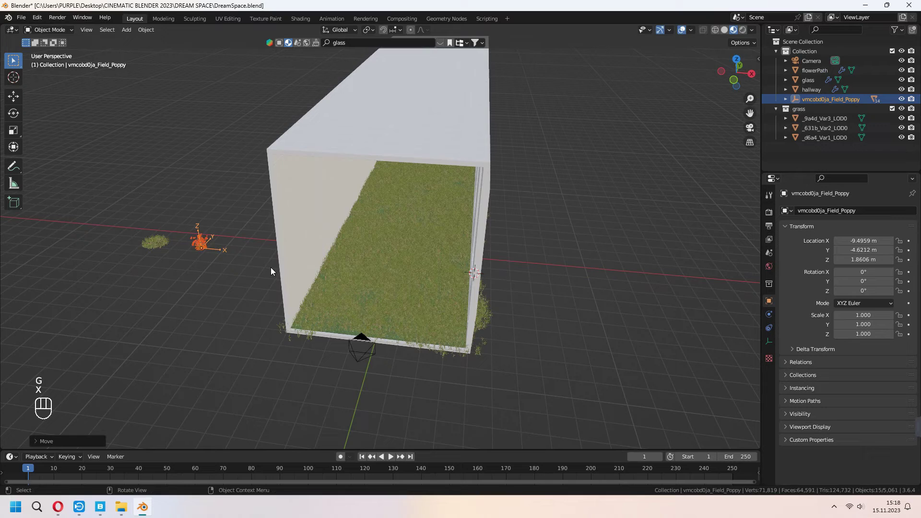
Move the imported poppy variants into a new flowersRed collection and unparent them from their holder.
key(g)
key(y)
key(KP_Decimal)
drag(352, 306, 327, 293)
key(m)
key(Return)
drag(439, 265, 474, 276)
key(alt+p)
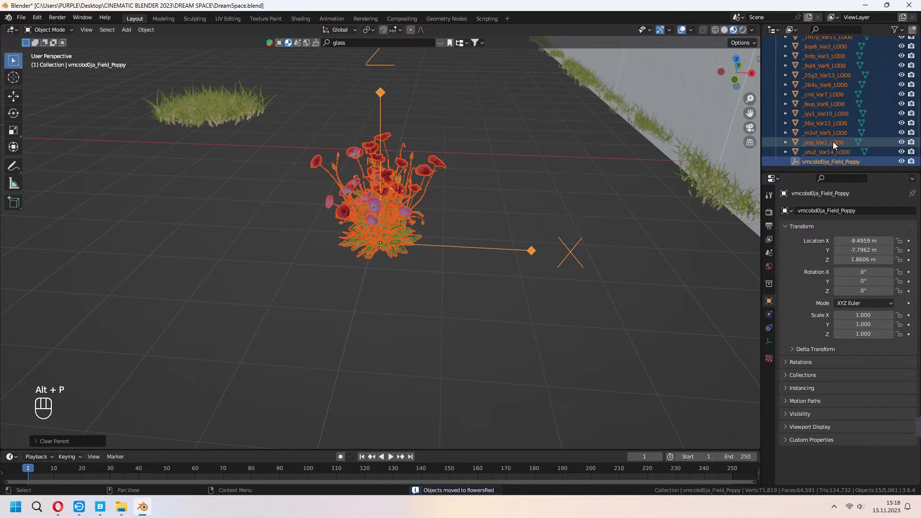
key(Delete)
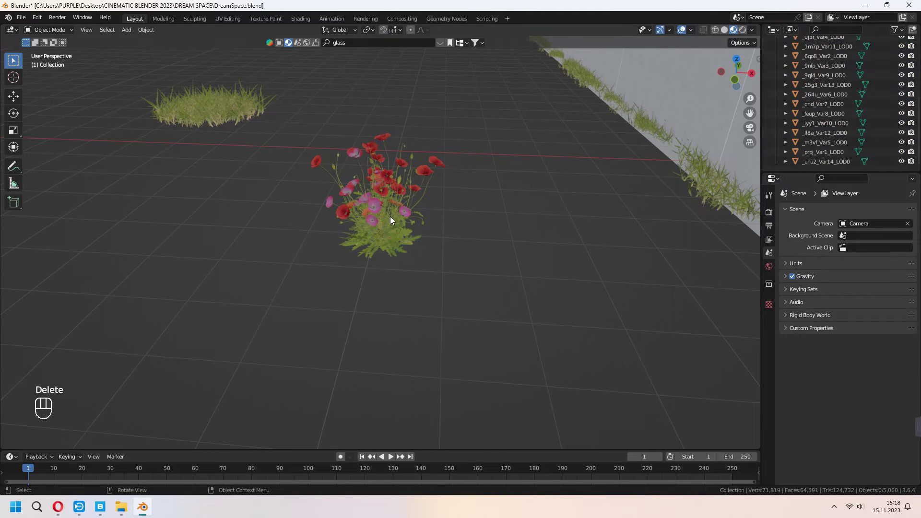
Delete the unwanted Field Poppy variants from top view so only three remain.
key(KP_7)
key(g)
click(384, 229)
key(g)
click(367, 233)
key(g)
click(383, 240)
key(g)
click(384, 259)
key(g)
key(g)
key(g)
click(392, 249)
key(g)
click(374, 243)
key(g)
key(g)
click(376, 251)
key(g)
click(392, 249)
key(g)
key(g)
click(381, 241)
key(g)
drag(467, 268, 322, 161)
key(g)
click(285, 185)
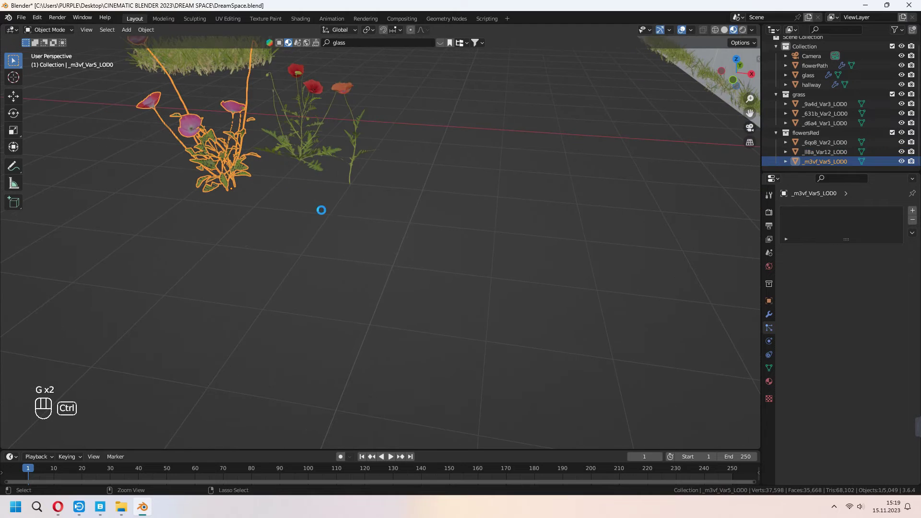
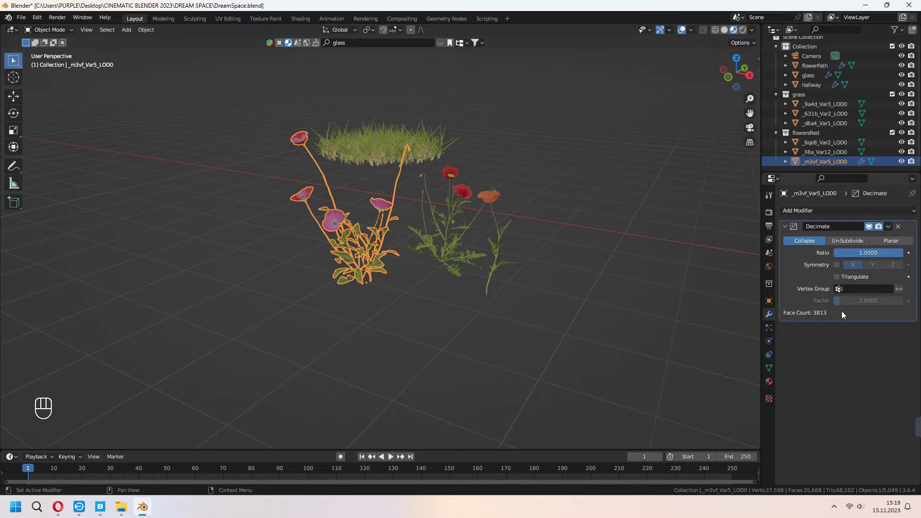
Add Decimate modifiers with a lowered Ratio to the poppy variants and apply them.
drag(903, 255, 844, 256)
key(ctrl+a)
click(826, 216)
click(902, 254)
key(ctrl+a)
click(509, 250)
key(ctrl+a)
double_click(369, 200)
click(620, 281)
drag(621, 296, 492, 274)
click(523, 267)
Add a second particle system on flowerPath that scatters the flowersRed collection, viewed through the camera.
key(KP_0)
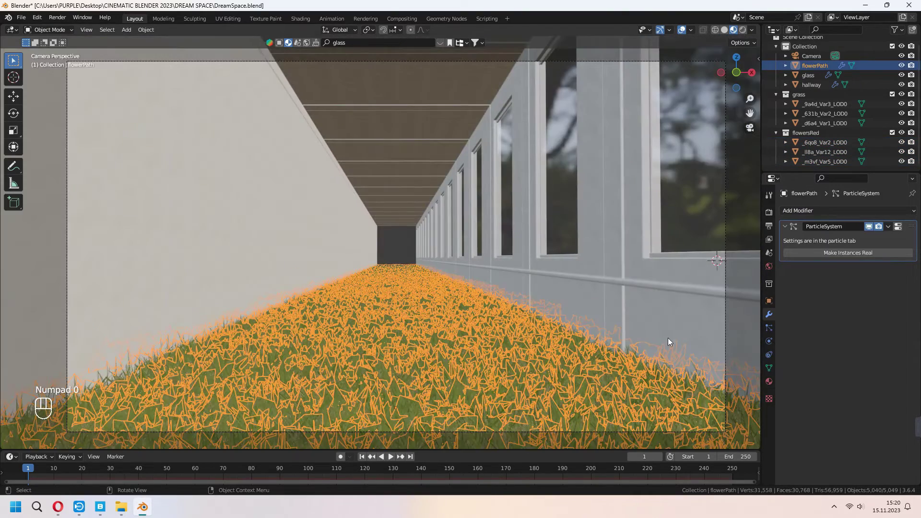
click(771, 334)
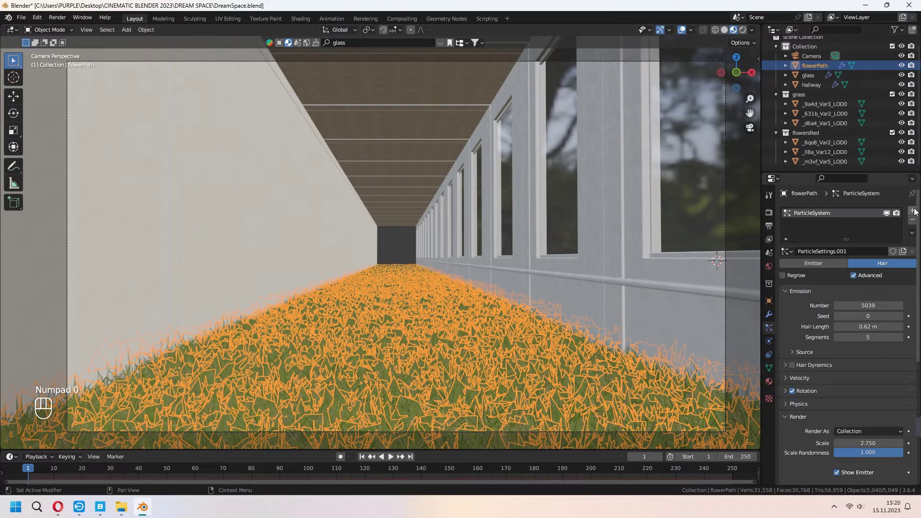
drag(916, 211, 884, 266)
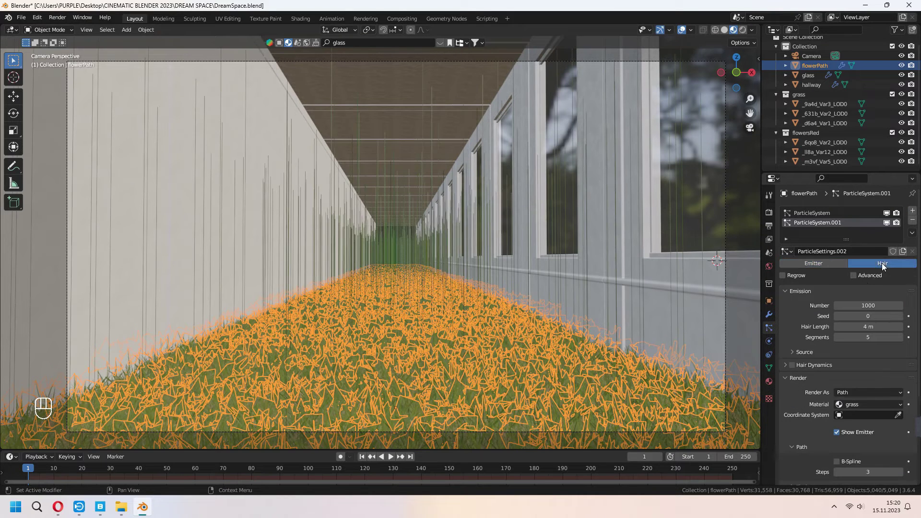
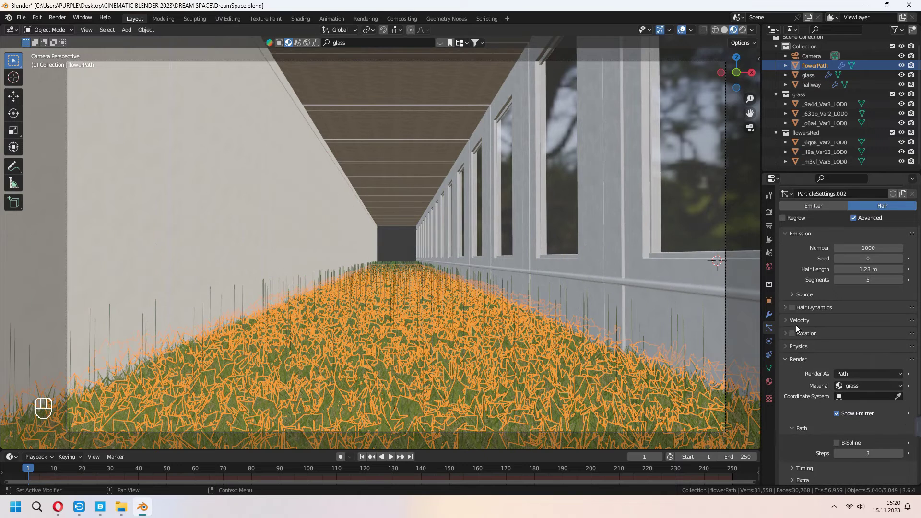
Raise the red flowers' Render Scale and Scale Randomness, change the Emission Seed, and save.
click(794, 336)
drag(865, 298, 858, 343)
drag(867, 312, 859, 337)
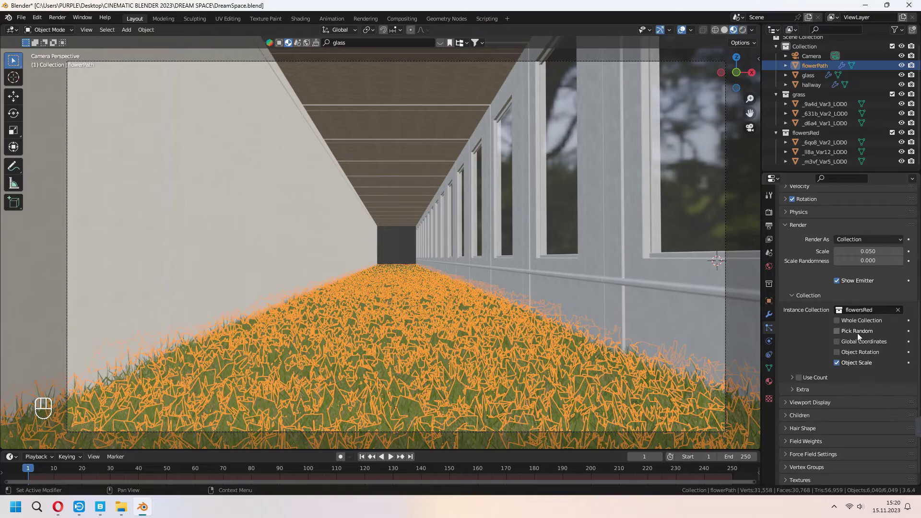
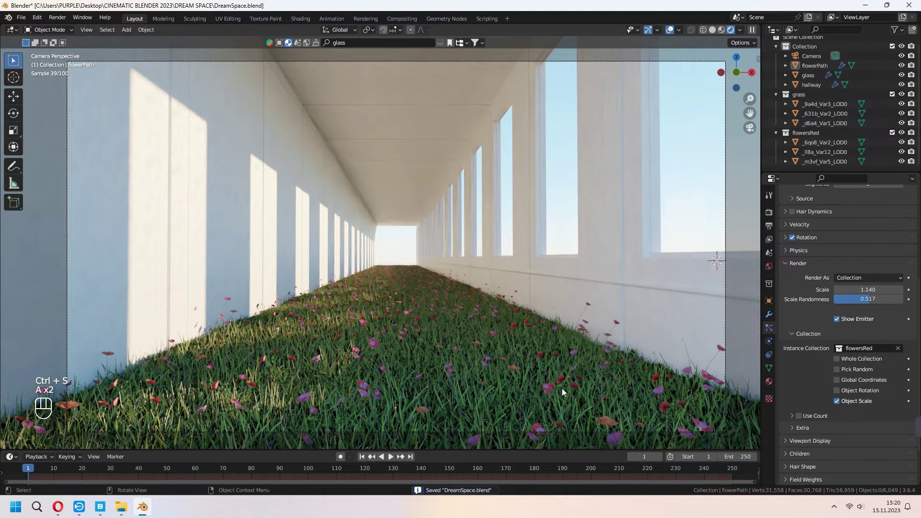
key(ctrl+s)
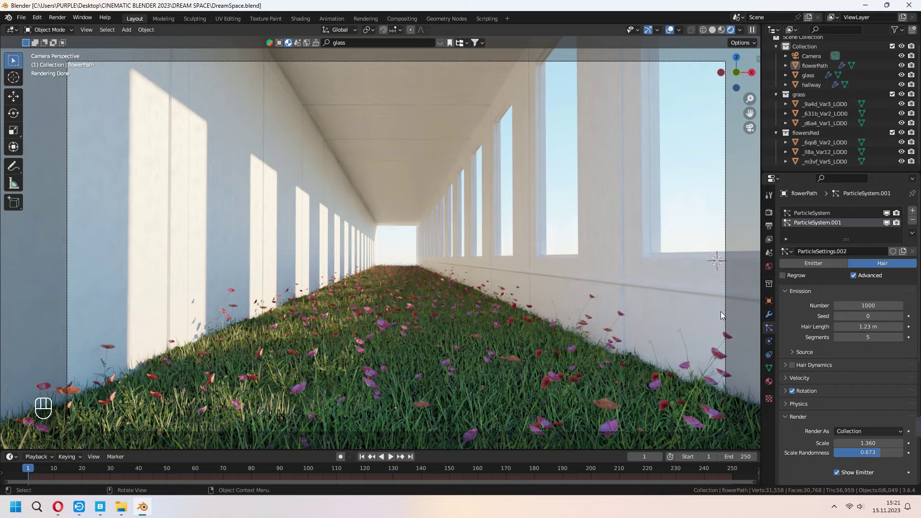
click(901, 319)
click(901, 318)
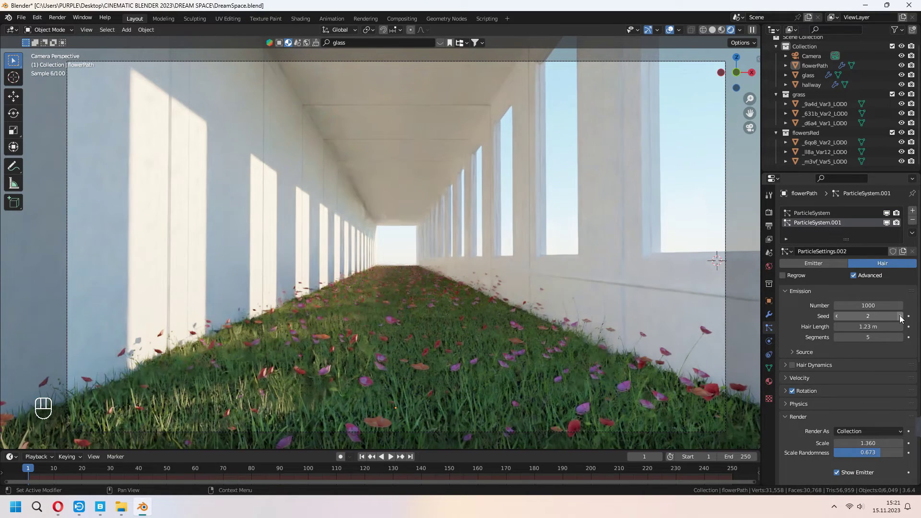
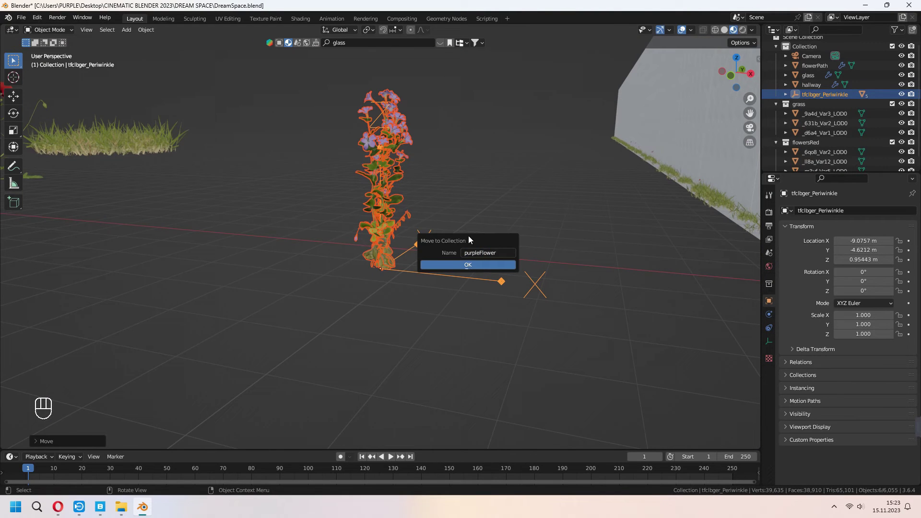
Confirm moving the imported periwinkle into the new purpleFlower collection.
key(alt+p)
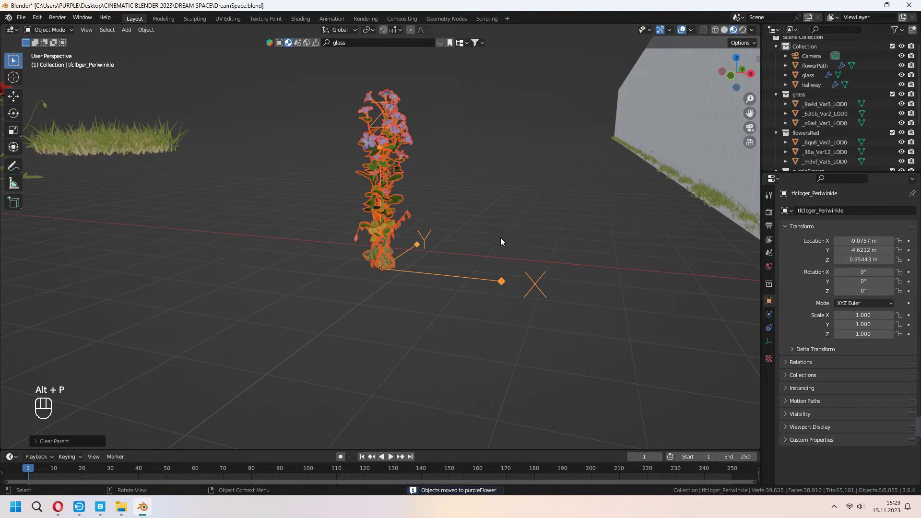
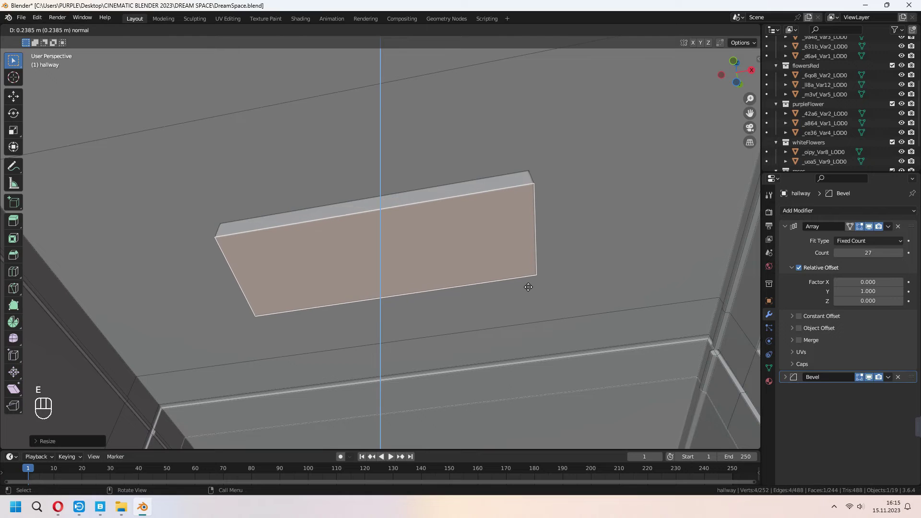
Inset the ceiling panel face and extrude its inner face up into the ceiling as a lamp recess.
click(529, 285)
key(i)
click(576, 240)
key(e)
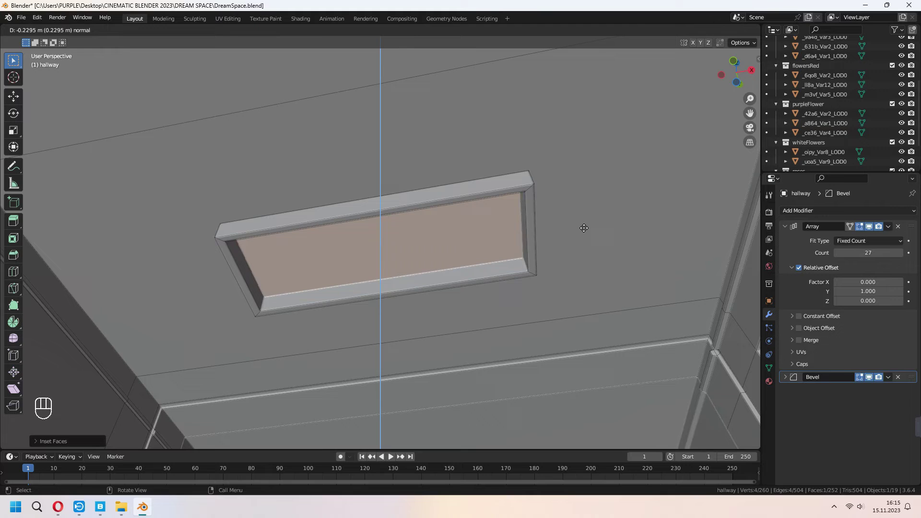
key(l)
click(463, 308)
Separate the recess as hallway.001 and set its Array relative offset Y to 5.9.
key(p)
key(Tab)
click(444, 251)
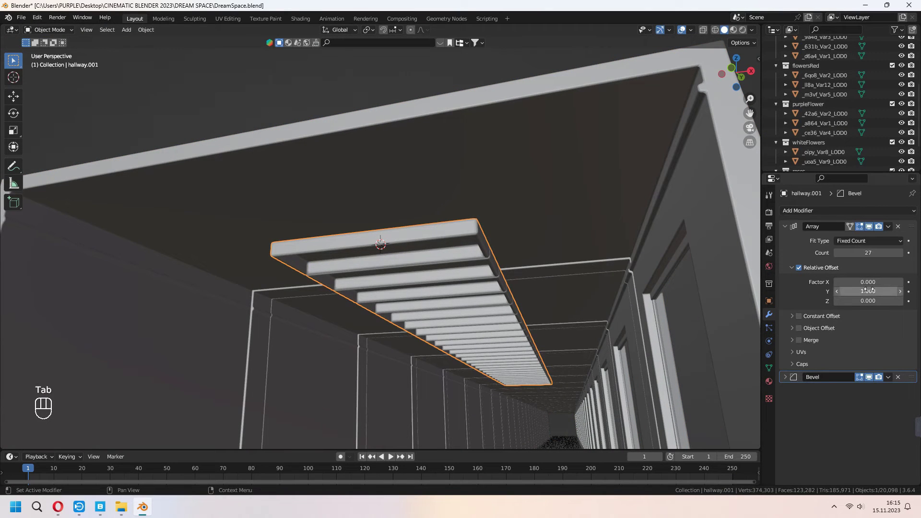
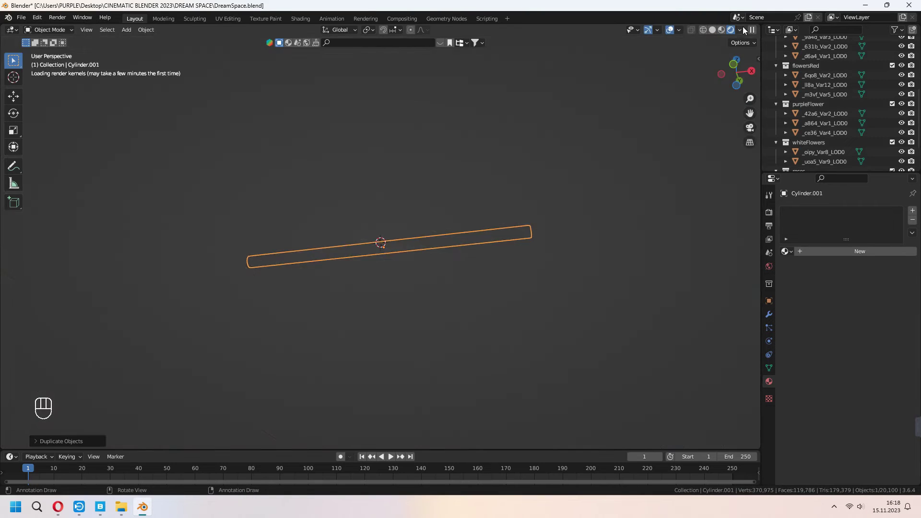
Give the tube an 'emission' material with Emission surface, duplicate it in the housing, and save.
key(ctrl+j)
click(815, 252)
drag(814, 254, 815, 254)
key(s)
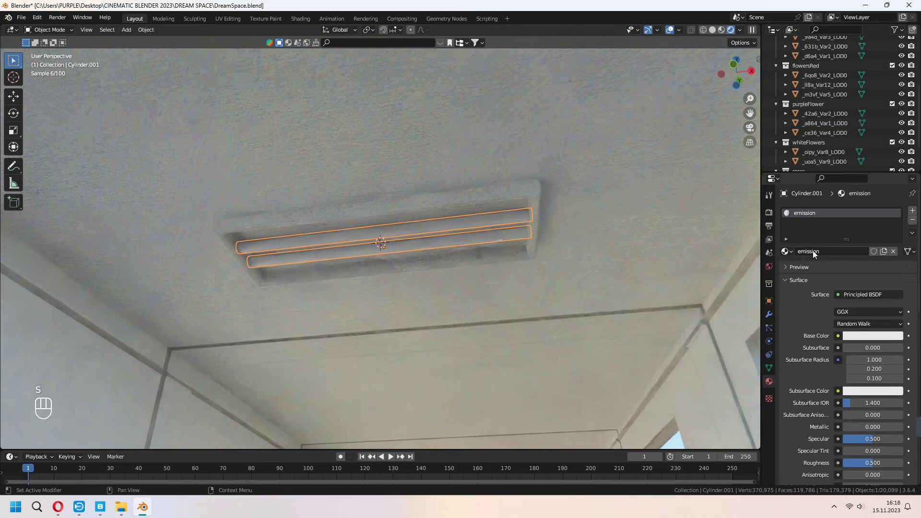
key(ctrl+s)
drag(869, 300, 804, 109)
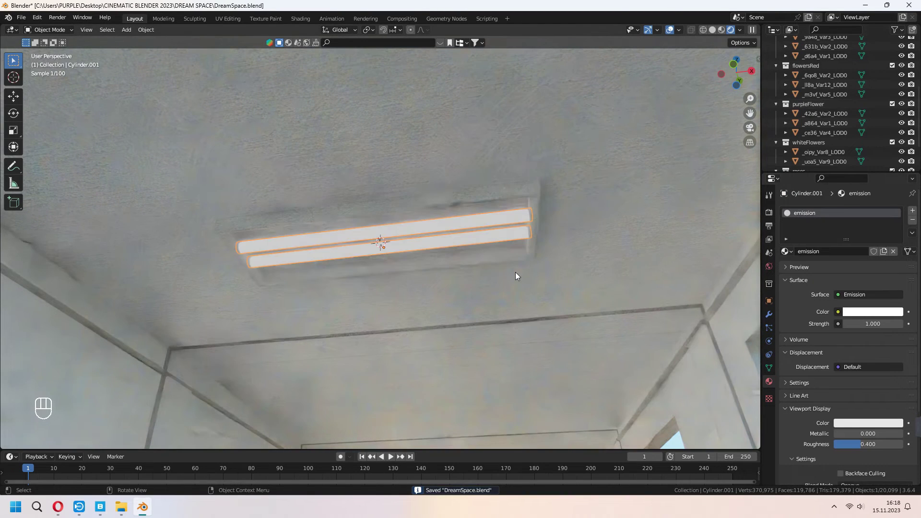
key(a)
key(a)
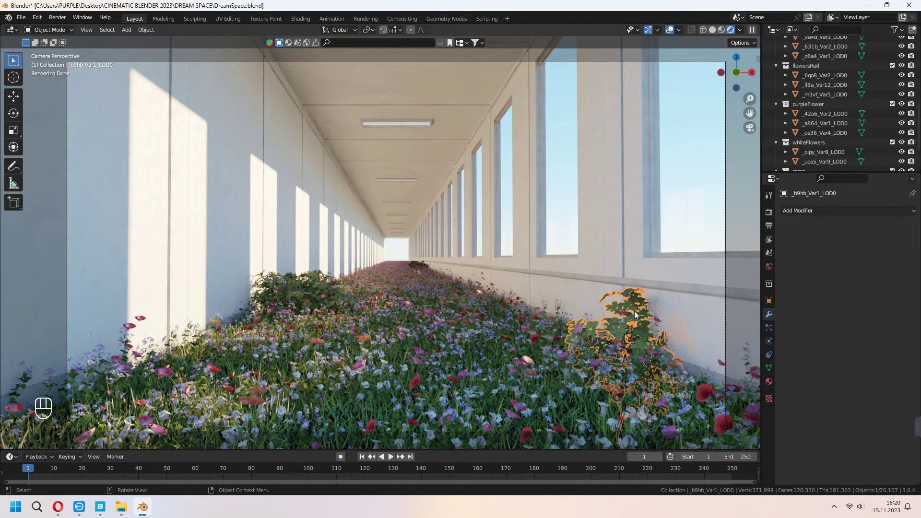
Duplicate the bush along X, rotate it about Y and move it along Z against the left pillars.
key(shift+d)
key(x)
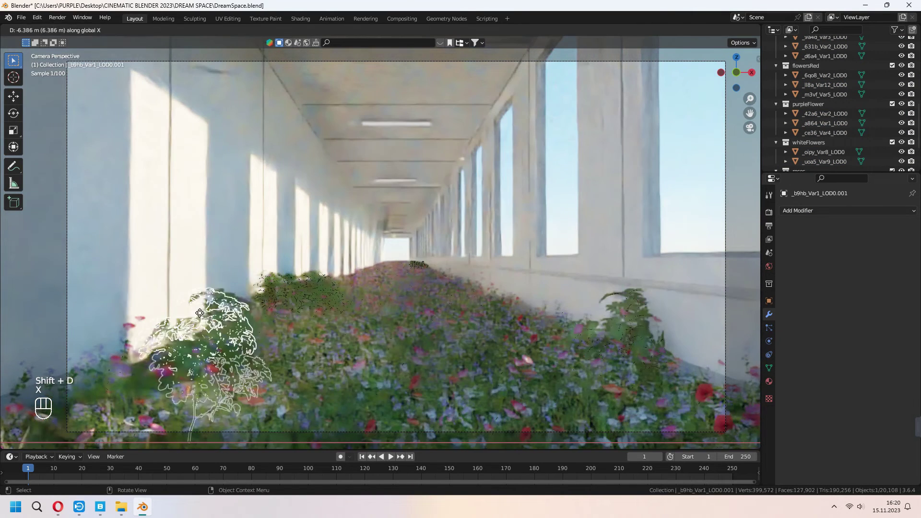
click(201, 313)
key(r)
key(y)
key(g)
key(z)
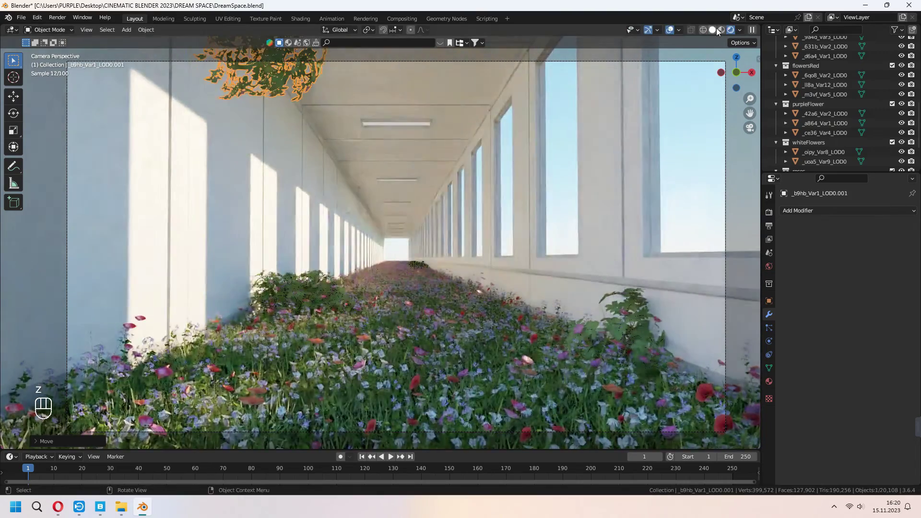
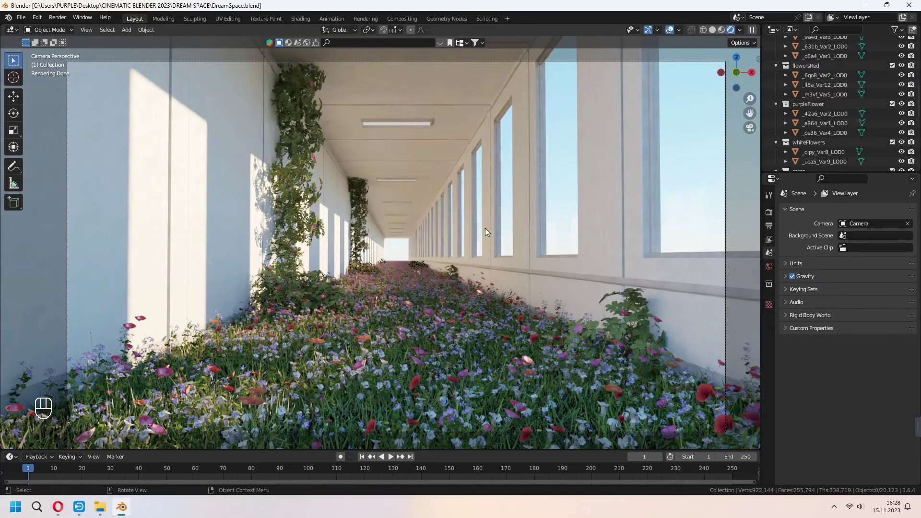
Search 'chair' in the Sketchfab side-panel tab to find a CHAIR model to import.
key(n)
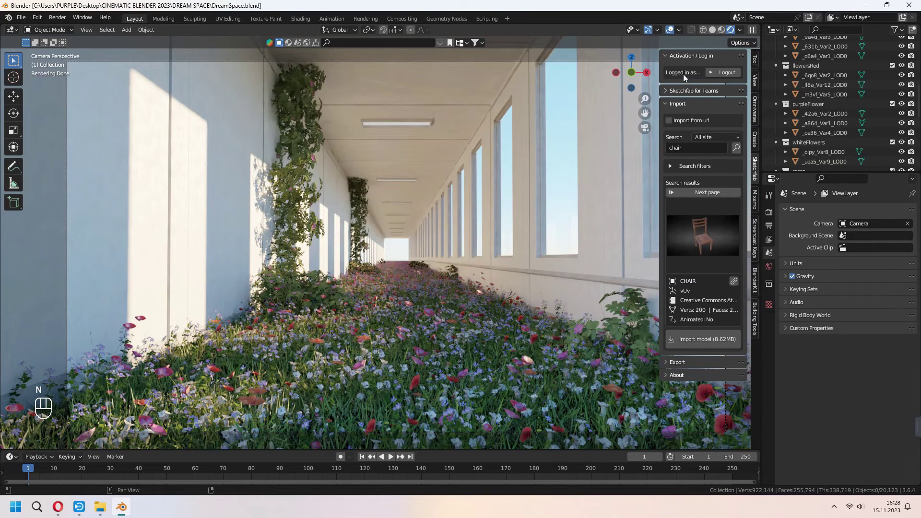
drag(688, 234, 487, 303)
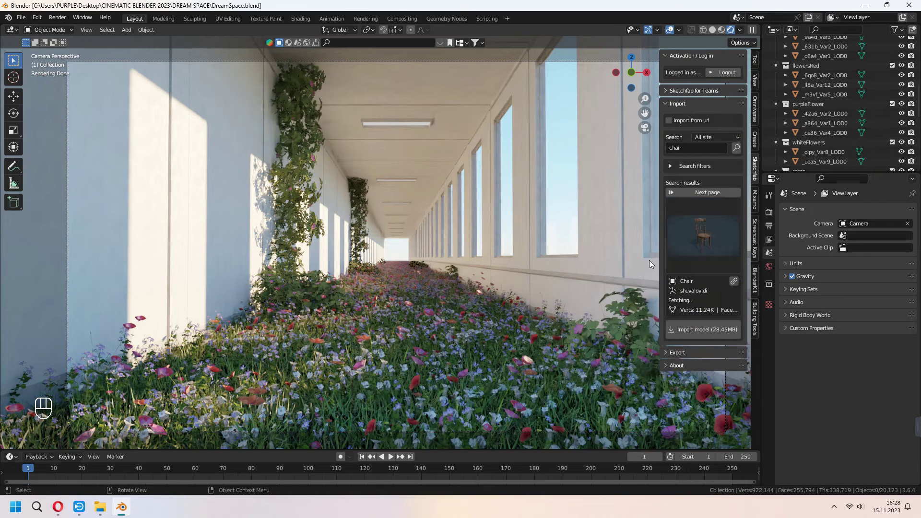
drag(710, 242, 524, 311)
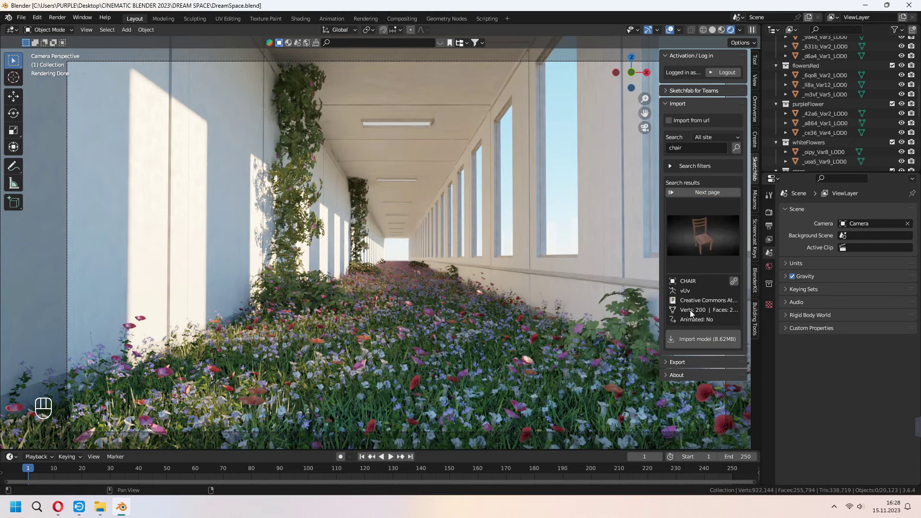
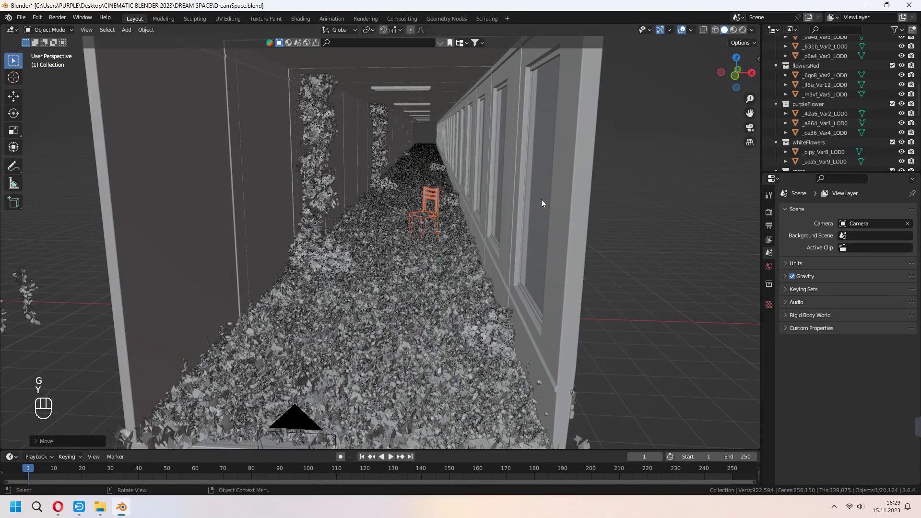
Through the scene camera, move the chair along X and scale it into the hallway among the flowers.
key(KP_0)
key(g)
key(x)
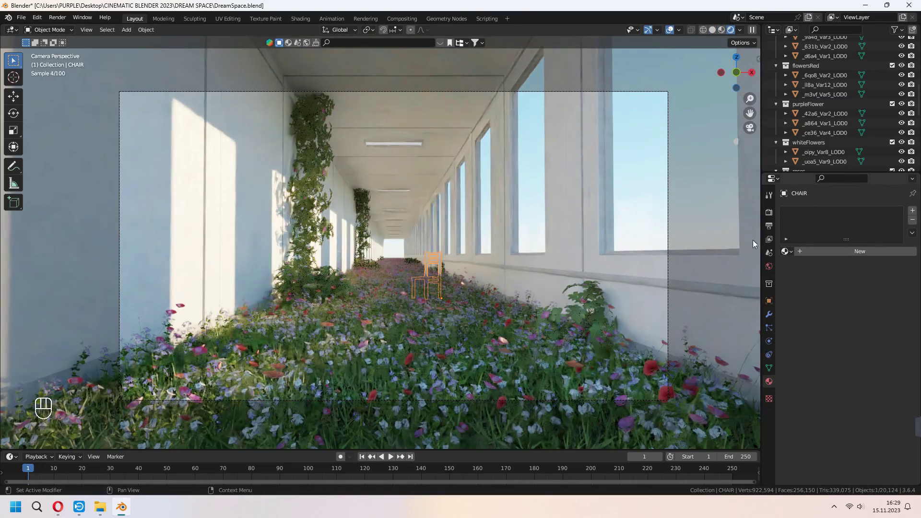
key(s)
Tilt the chair, give it the white plaster material from the browse list, and save the file.
click(547, 271)
key(r)
key(u)
key(Tab)
key(a)
key(ctrl+s)
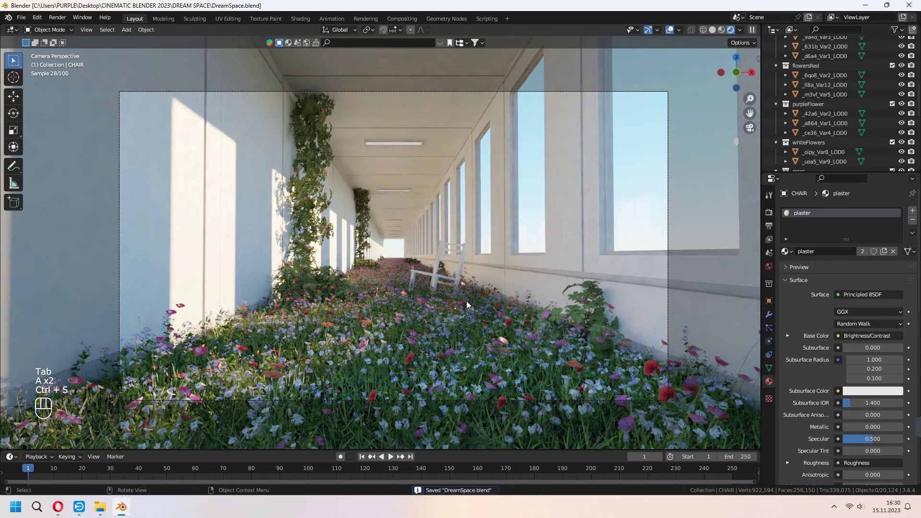
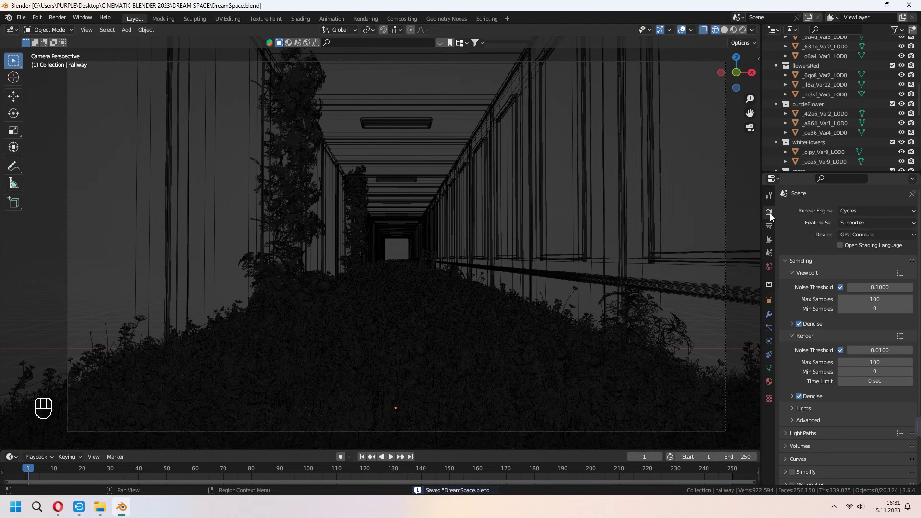
Set render output to PNG images in RGB at 1920×1080, 25 fps, frames 1–250.
click(774, 230)
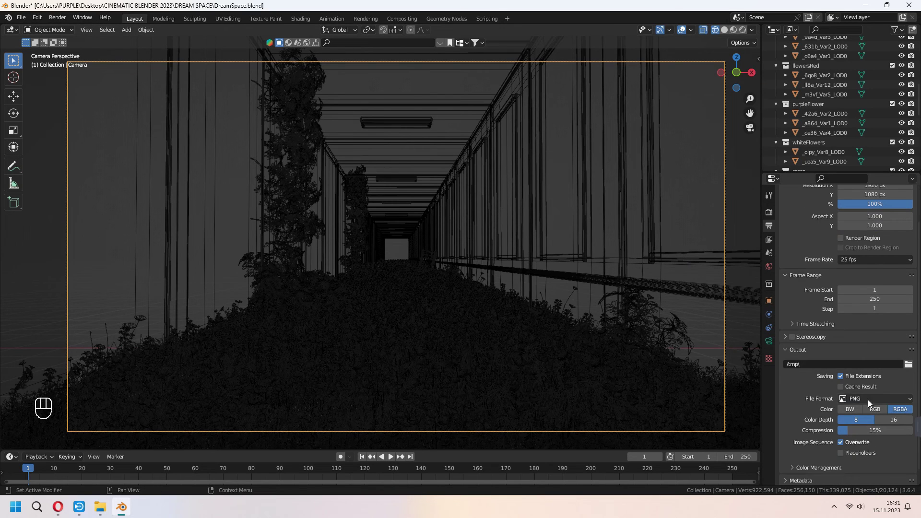
drag(870, 401, 869, 393)
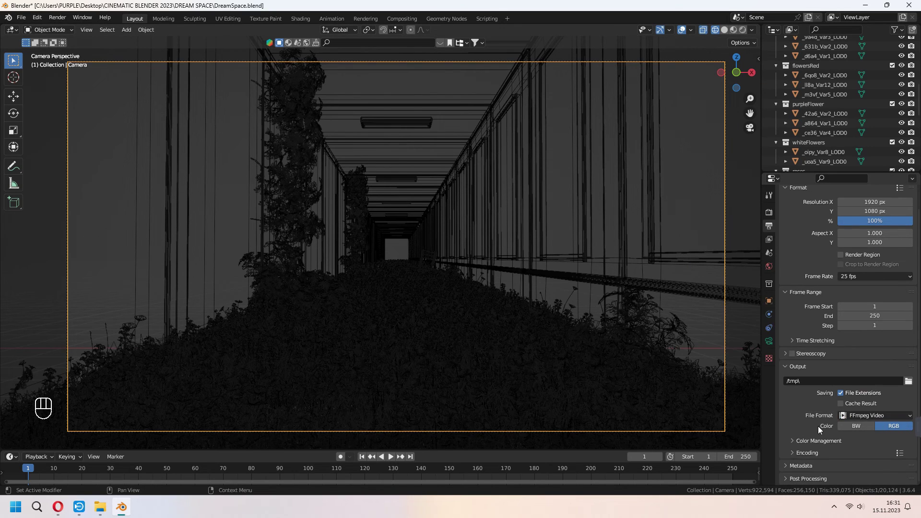
click(802, 452)
click(869, 407)
drag(872, 411, 851, 422)
drag(872, 362, 754, 411)
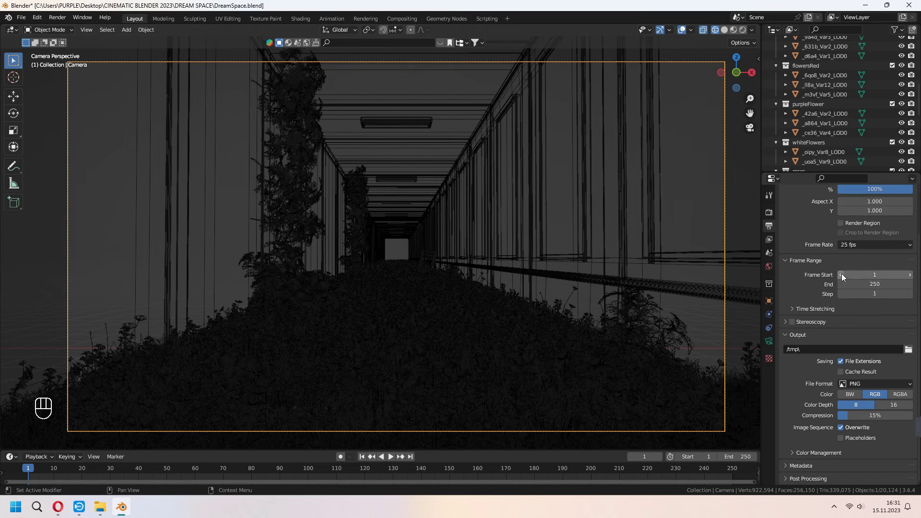